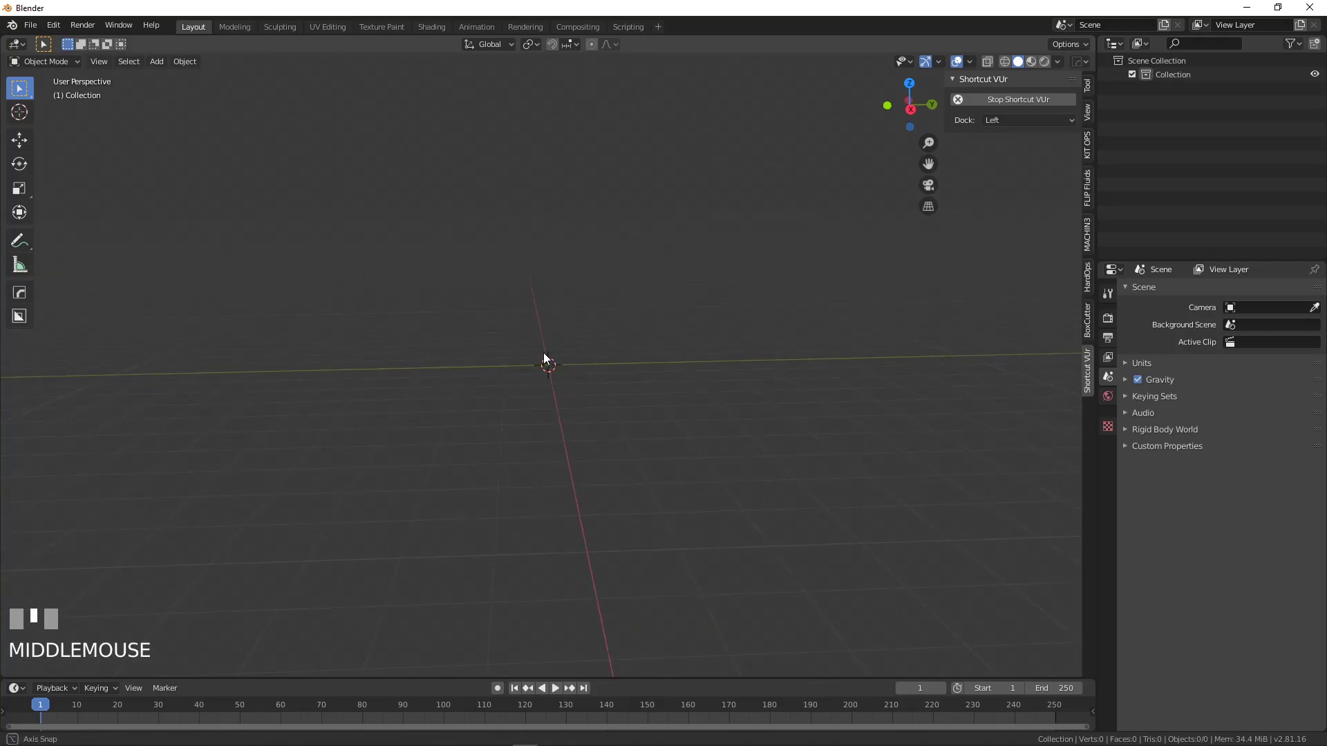
Import the 'Street Scene Eliz - Take 1' BVH motion-capture take as a new object at the origin
{"action": "left_click_drag", "start_coordinate": [546, 361], "coordinate": [542, 399]}
{"action": "left_click_drag", "start_coordinate": [534, 398], "coordinate": [40, 32]}
{"action": "left_click_drag", "start_coordinate": [40, 32], "coordinate": [1236, 96]}
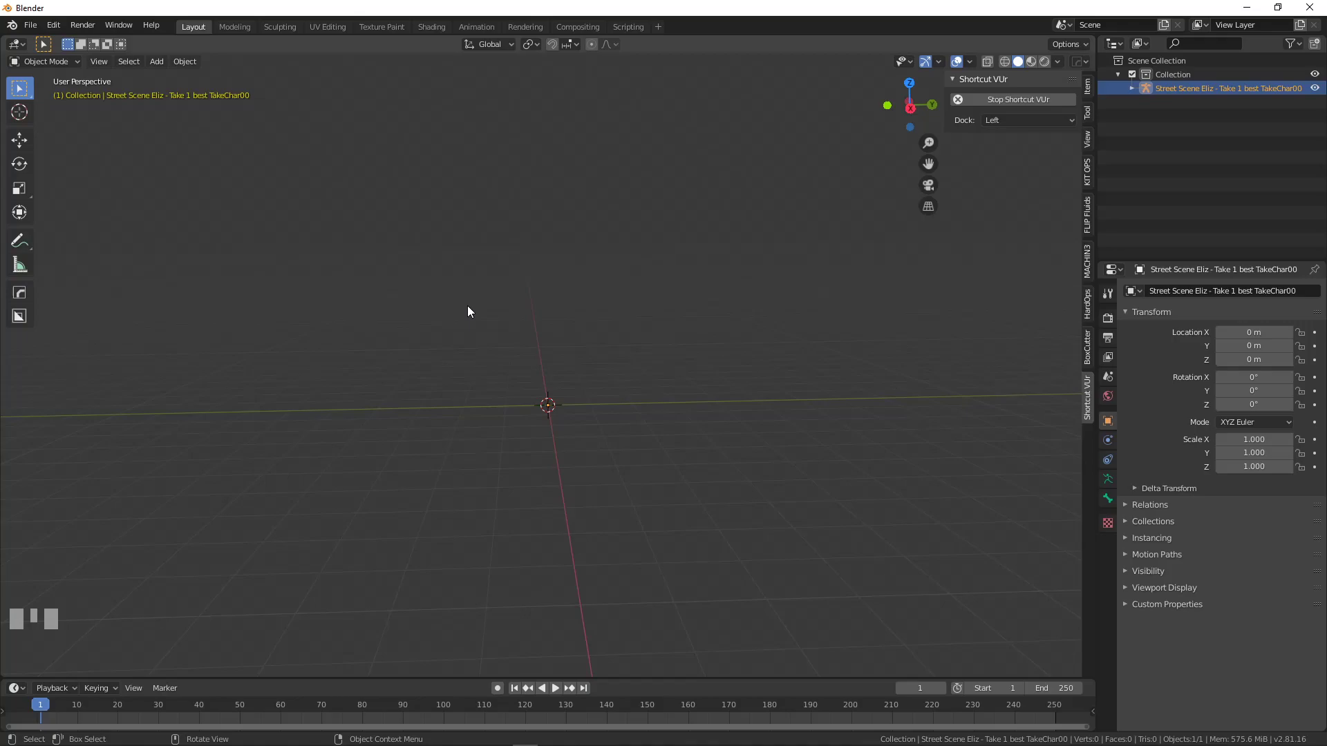
Import the rigged FBX character model so its Armature lands at the origin beside the mocap skeleton
{"action": "scroll", "scroll_direction": "down", "scroll_amount": 3}
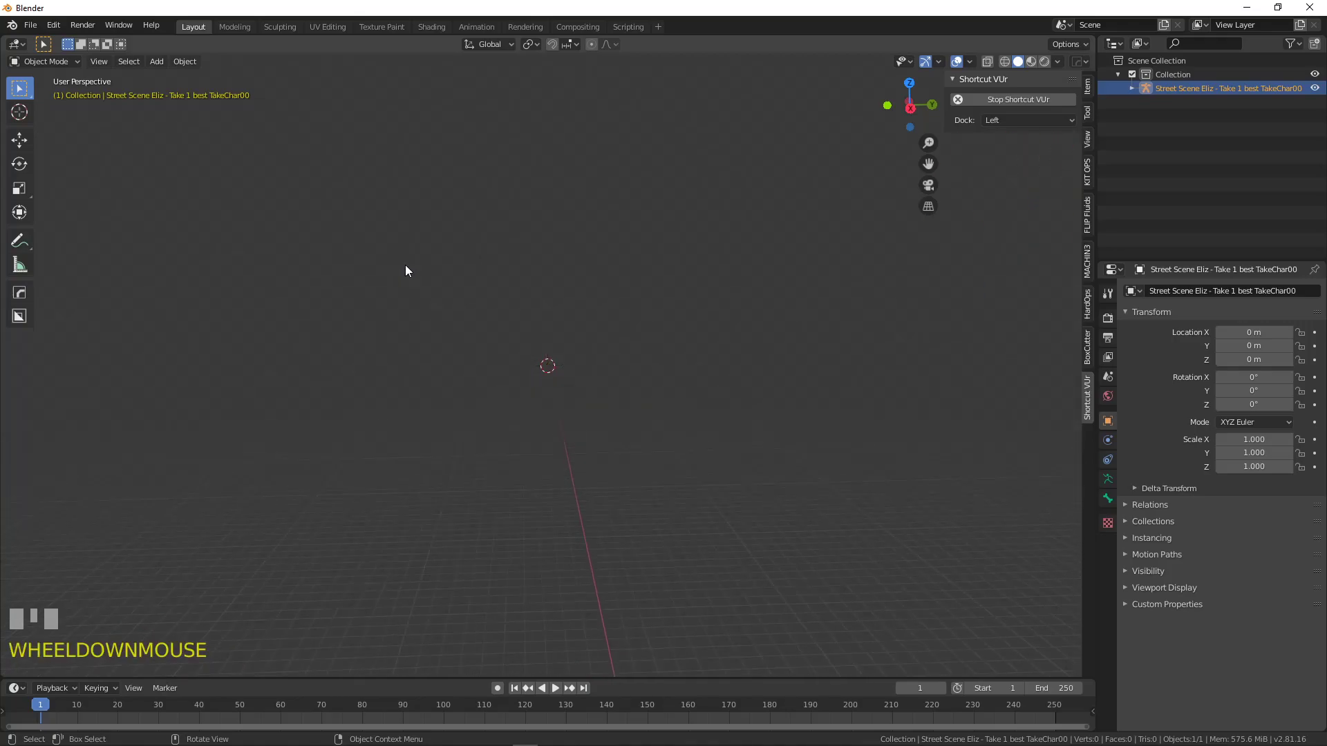
{"action": "scroll", "scroll_direction": "up", "scroll_amount": 3}
{"action": "left_click_drag", "start_coordinate": [411, 280], "coordinate": [37, 30]}
{"action": "key", "text": "s"}
{"action": "key", "text": "Return"}
{"action": "key", "text": "KP_Decimal"}
{"action": "scroll", "scroll_direction": "down", "scroll_amount": 3}
Switch to front orthographic view and zoom in on the imported character
{"action": "key", "text": "KP_1"}
{"action": "key", "text": "KP_1"}
{"action": "left_click_drag", "start_coordinate": [37, 29], "coordinate": [592, 475]}
{"action": "scroll", "scroll_direction": "up", "scroll_amount": 3}
{"action": "left_click_drag", "start_coordinate": [593, 475], "coordinate": [617, 252]}
{"action": "scroll", "scroll_direction": "up", "scroll_amount": 3}
{"action": "scroll", "scroll_direction": "up", "scroll_amount": 3}
{"action": "scroll", "scroll_direction": "up", "scroll_amount": 3}
{"action": "left_click", "coordinate": [617, 252]}
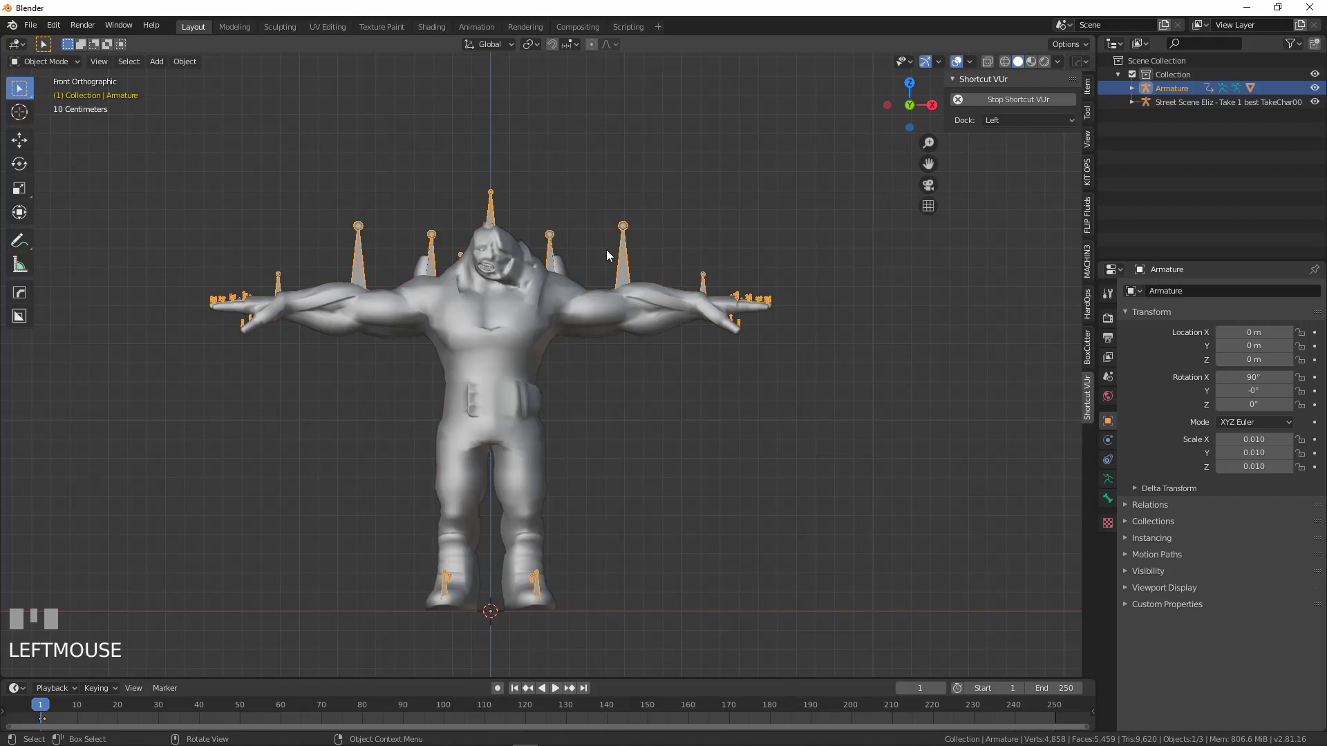
Delete the character's original armature and select the PumpkinHulk mesh
{"action": "key", "text": "x"}
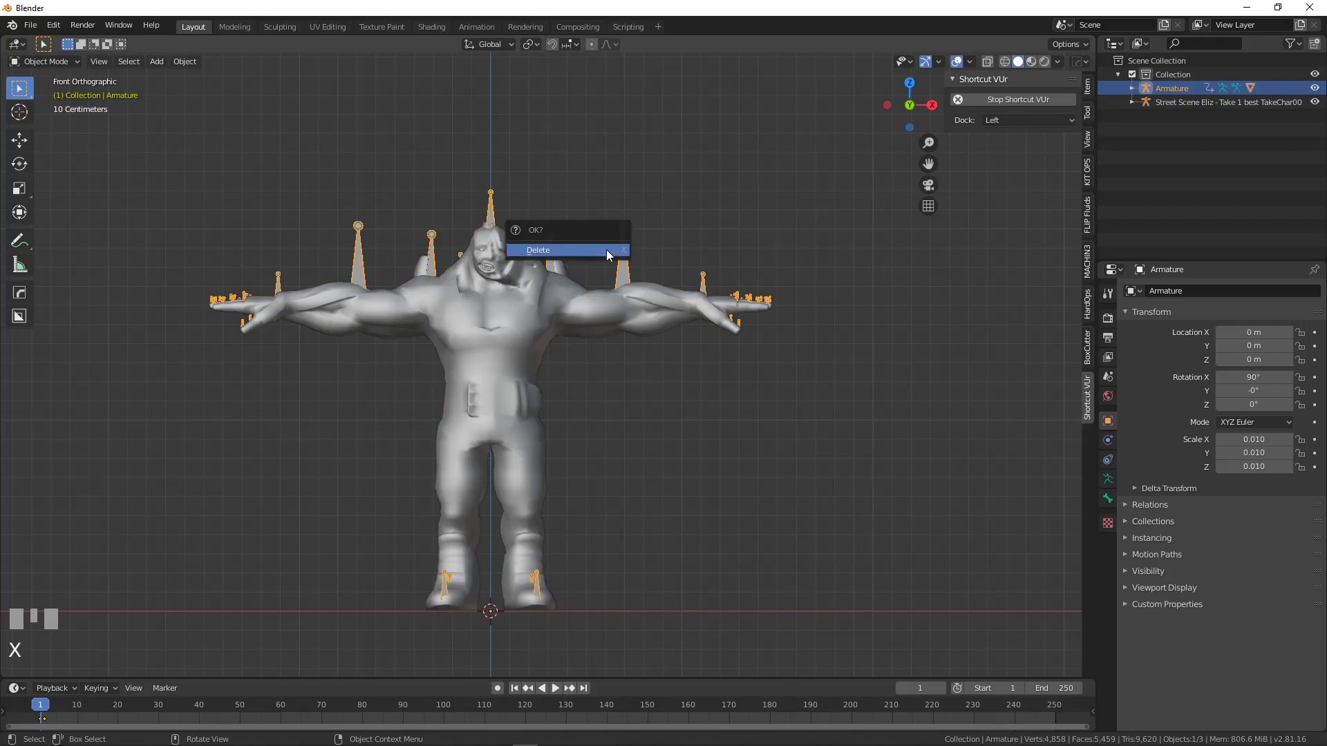
{"action": "scroll", "scroll_direction": "down", "scroll_amount": 3}
{"action": "scroll", "scroll_direction": "down", "scroll_amount": 3}
{"action": "left_click_drag", "start_coordinate": [611, 276], "coordinate": [633, 345]}
{"action": "key", "text": "s"}
{"action": "left_click", "coordinate": [633, 345]}
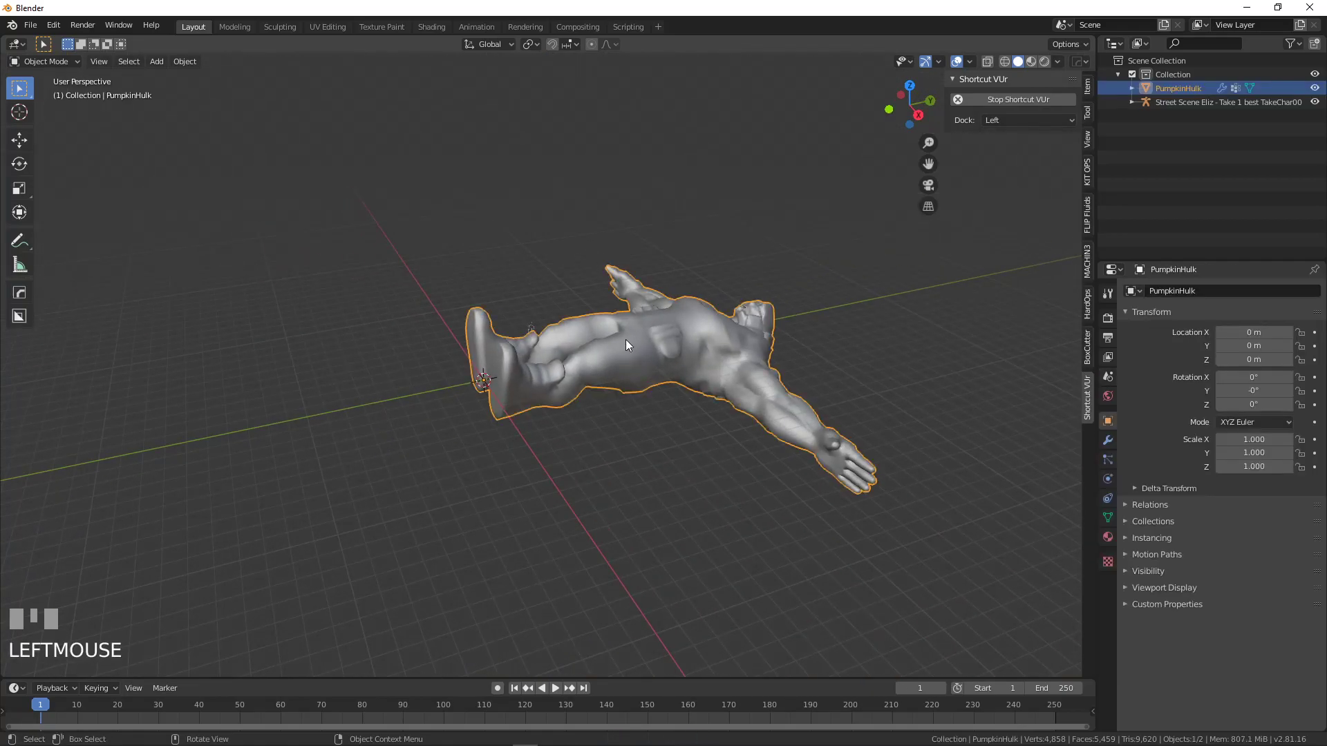
Scale the PumpkinHulk mesh to 0.1 and rotate it 90° on X so it stands upright
{"action": "key", "text": "s"}
{"action": "key", "text": "Return"}
{"action": "key", "text": "r"}
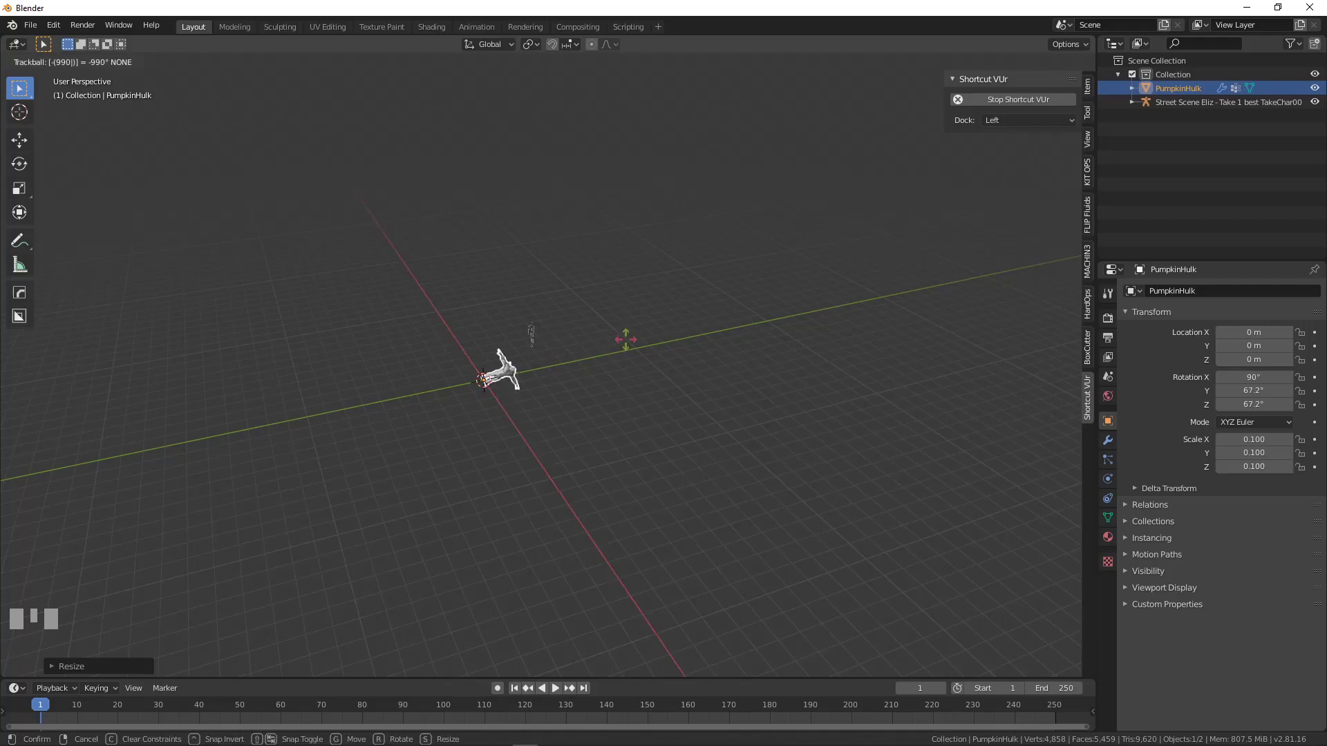
{"action": "key", "text": "Return"}
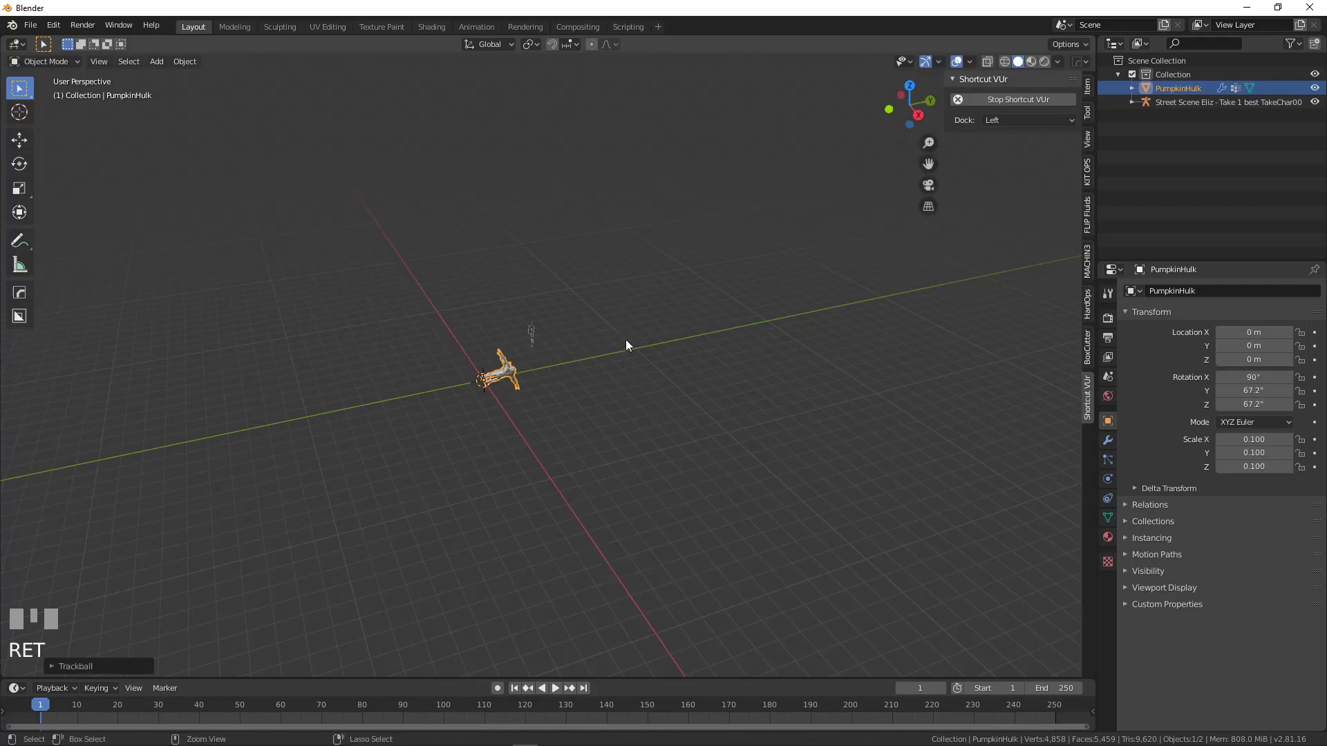
{"action": "key", "text": "z"}
{"action": "key", "text": "KP_1"}
View the upright character from the right side next to the mocap skeleton
{"action": "scroll", "scroll_direction": "up", "scroll_amount": 3}
{"action": "key", "text": "KP_3"}
{"action": "scroll", "scroll_direction": "up", "scroll_amount": 3}
{"action": "left_click_drag", "start_coordinate": [251, 406], "coordinate": [523, 389]}
{"action": "key", "text": "r"}
{"action": "key", "text": "Return"}
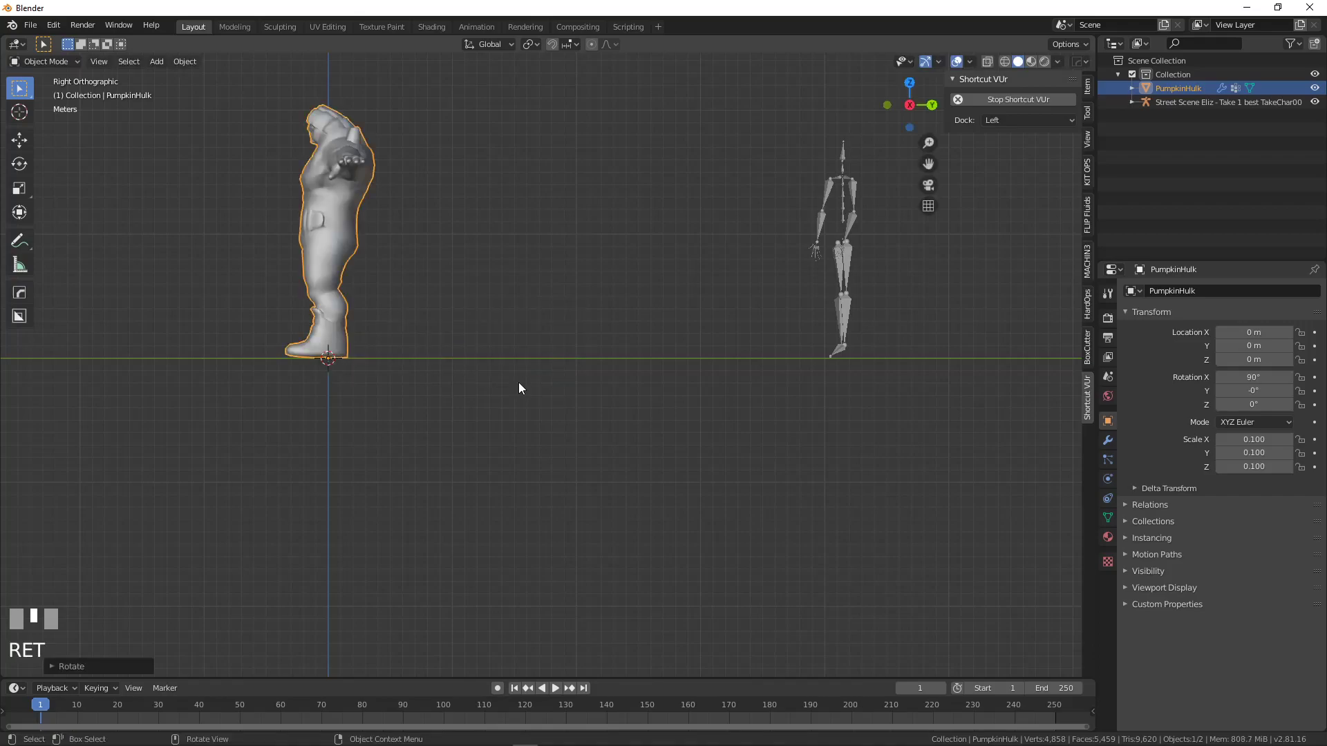
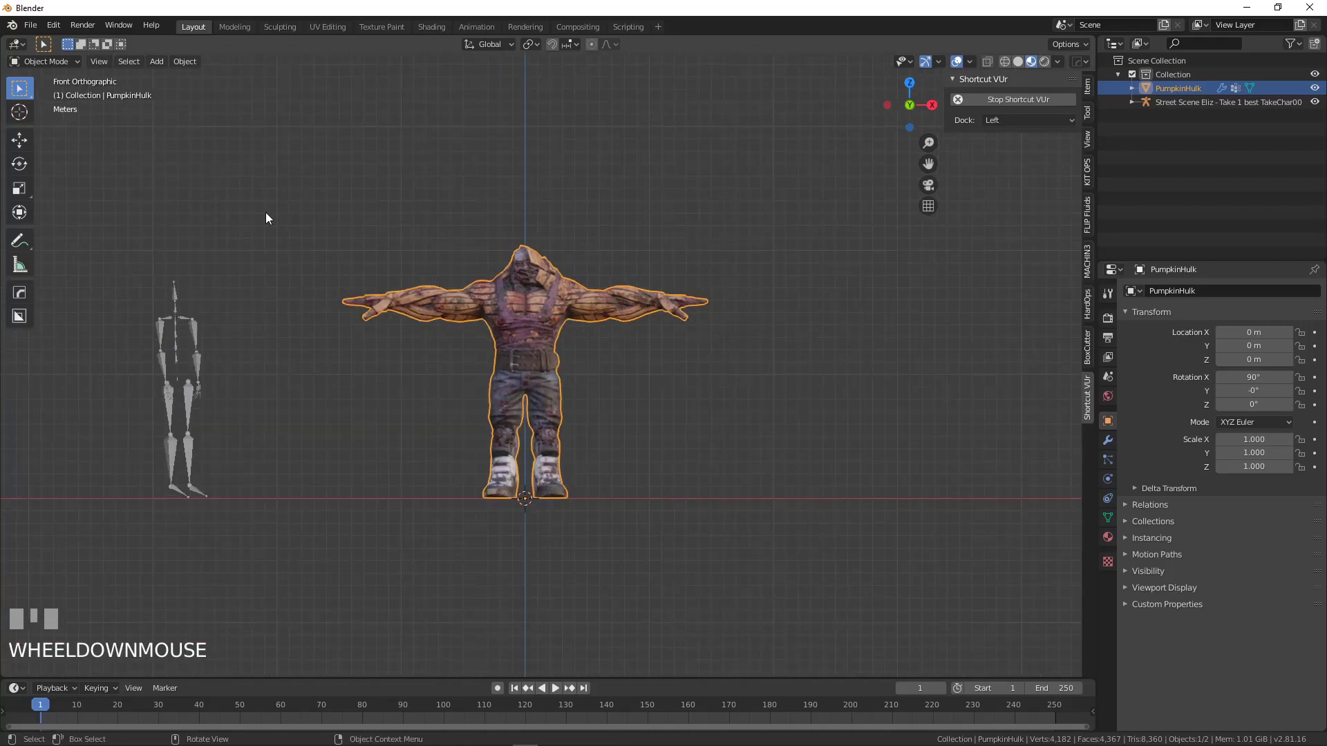
Append the FBXRig armature from test.blend so it lists beside PumpkinHulk in the Outliner
{"action": "left_click_drag", "start_coordinate": [36, 30], "coordinate": [563, 699]}
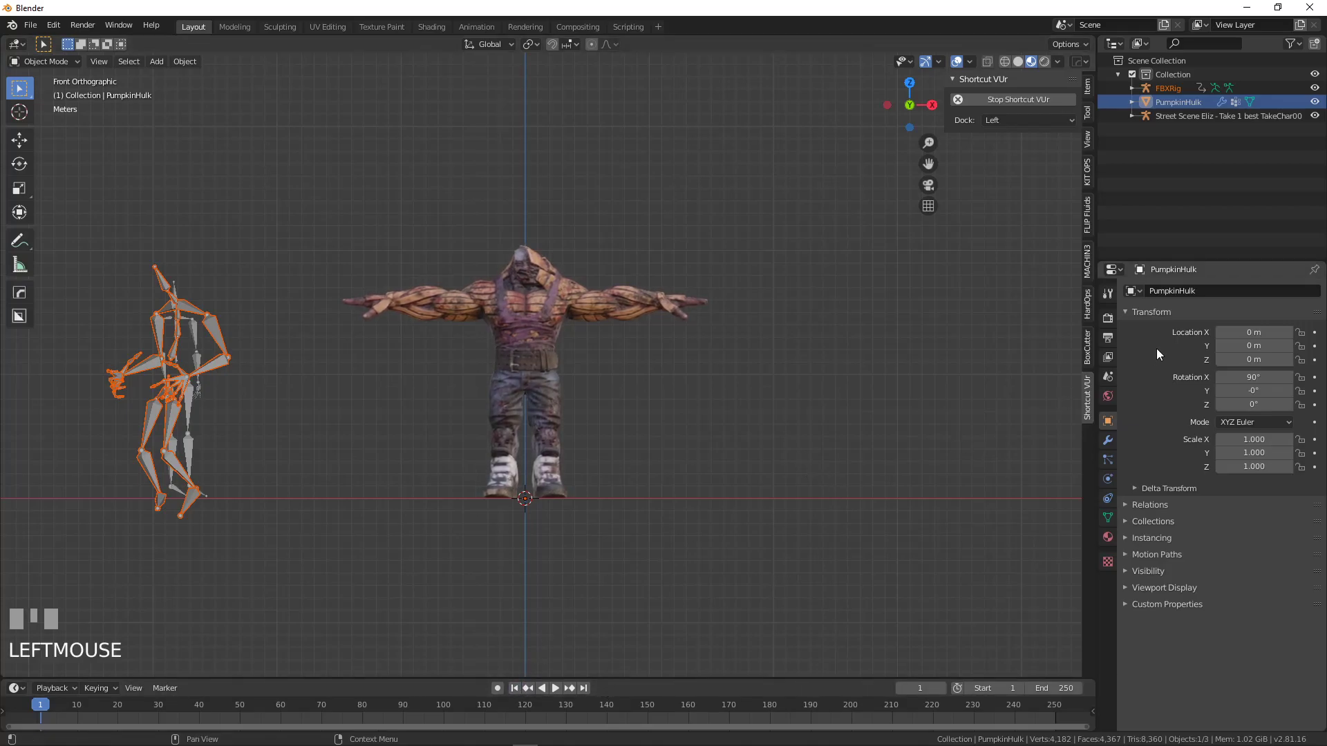
Remove PumpkinHulk's armature modifier and put the FBXRig armature into its rest pose
{"action": "left_click", "coordinate": [1112, 450]}
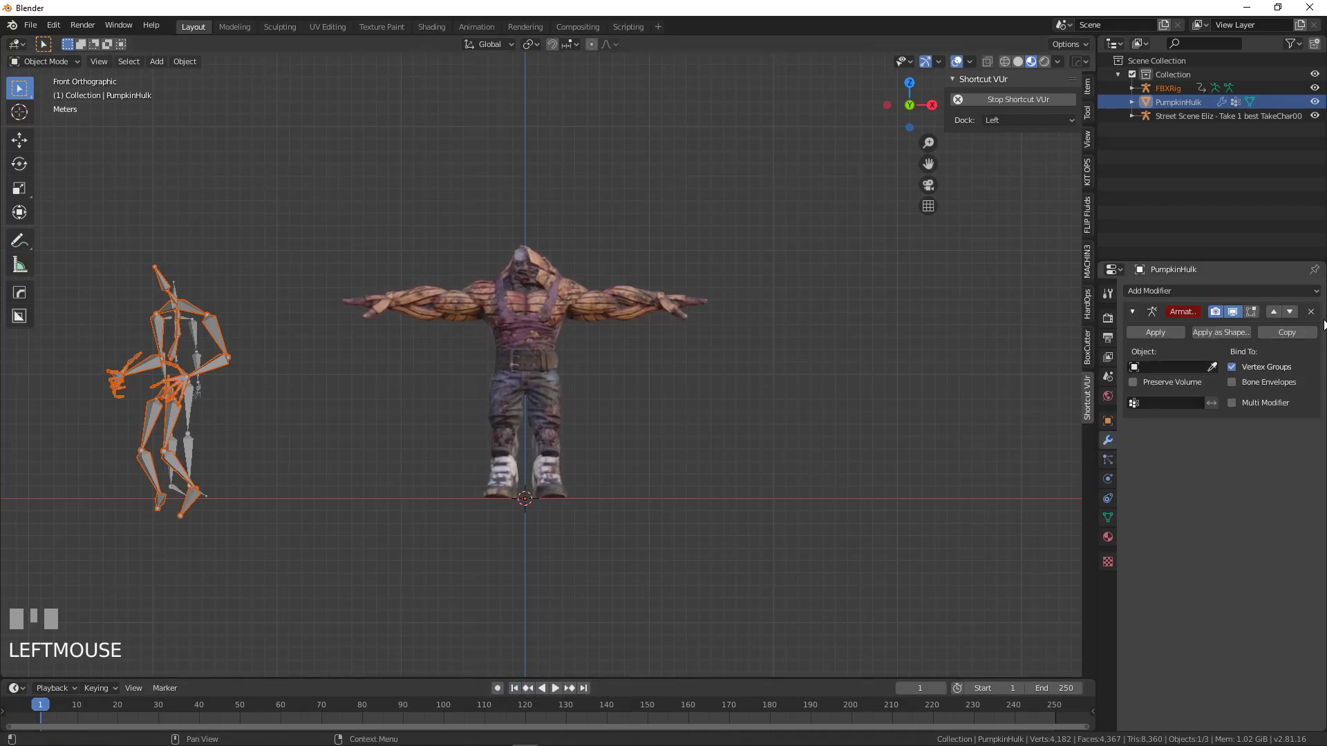
{"action": "left_click", "coordinate": [1318, 314]}
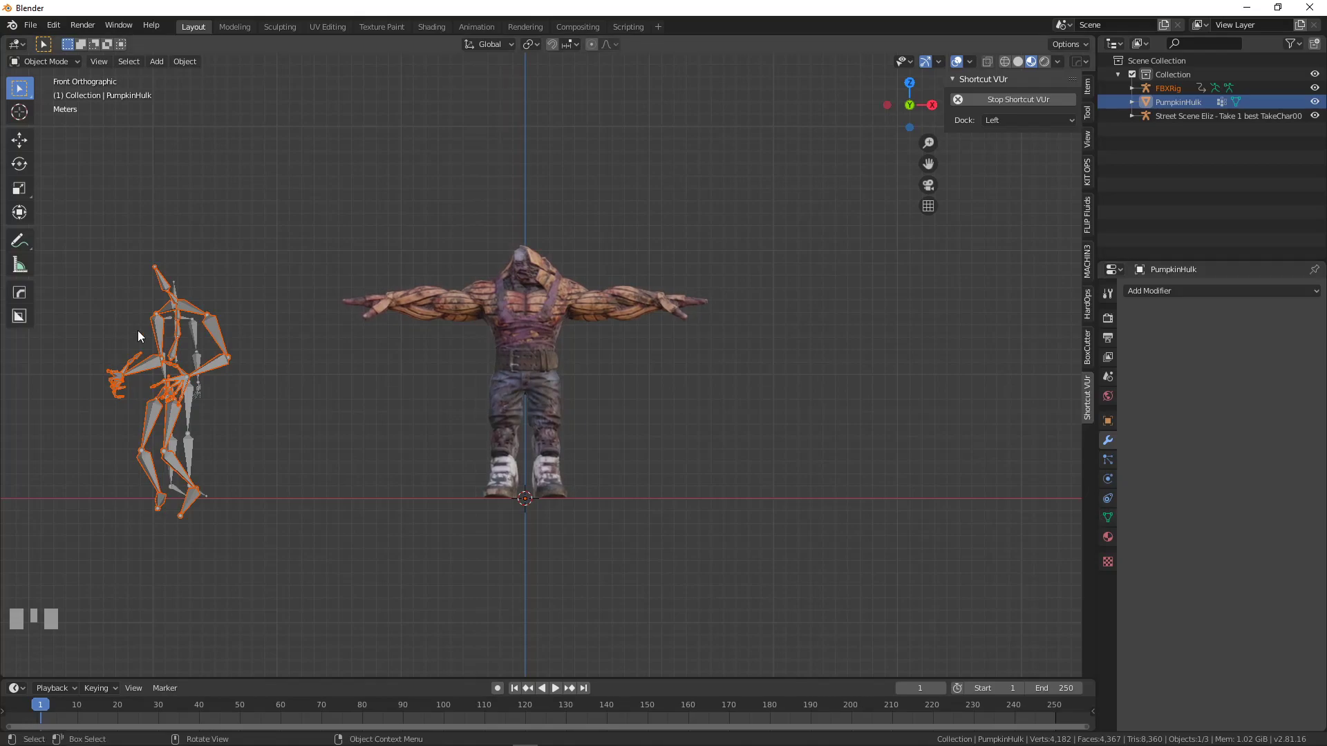
{"action": "left_click", "coordinate": [205, 313]}
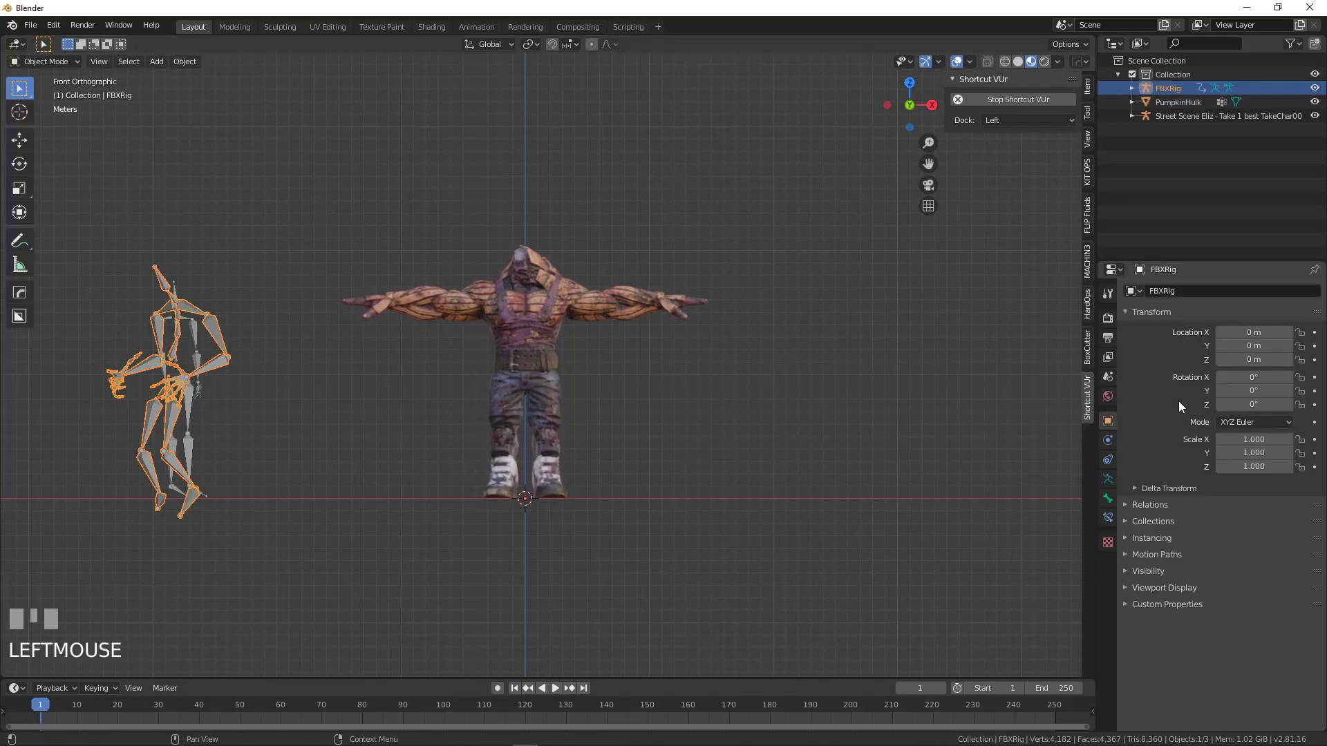
{"action": "left_click", "coordinate": [1108, 475]}
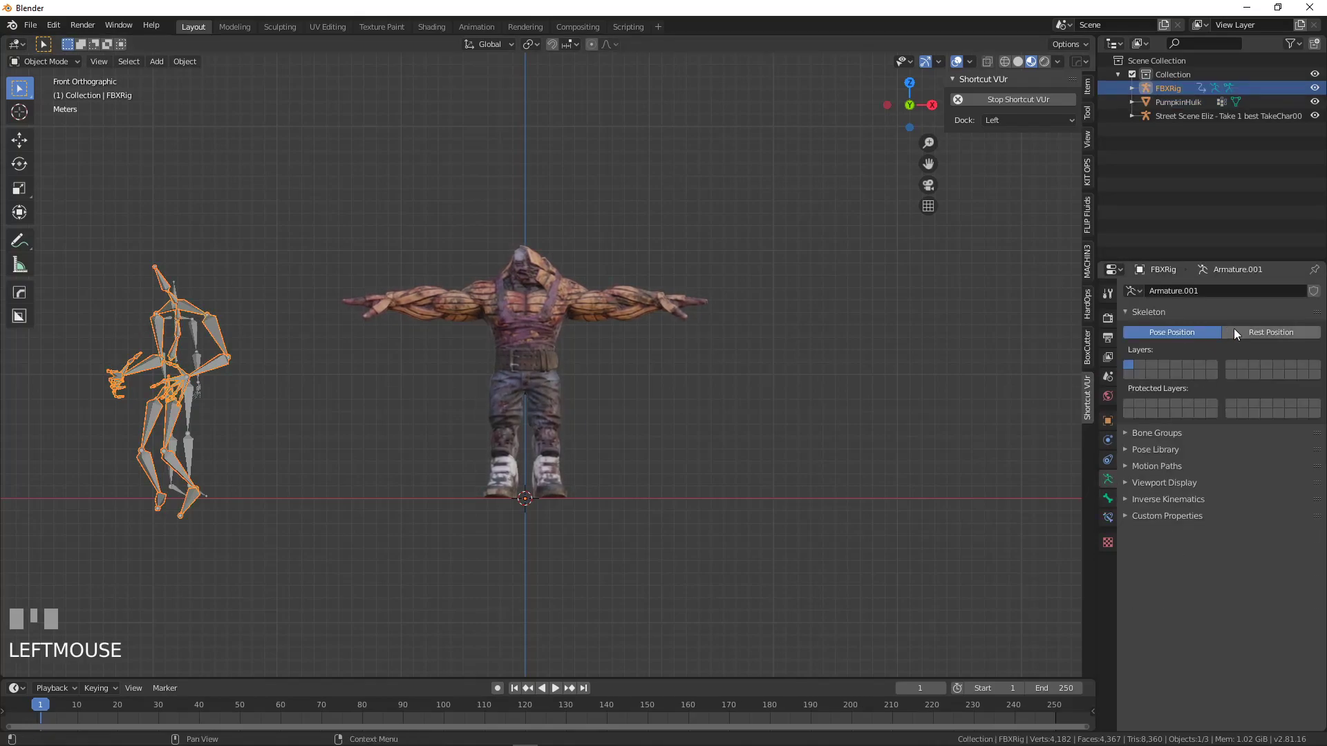
{"action": "left_click", "coordinate": [1238, 334]}
Enable In Front in FBXRig's Viewport Display so its bones show through the mesh
{"action": "scroll", "scroll_direction": "down", "scroll_amount": 3}
{"action": "scroll", "scroll_direction": "up", "scroll_amount": 3}
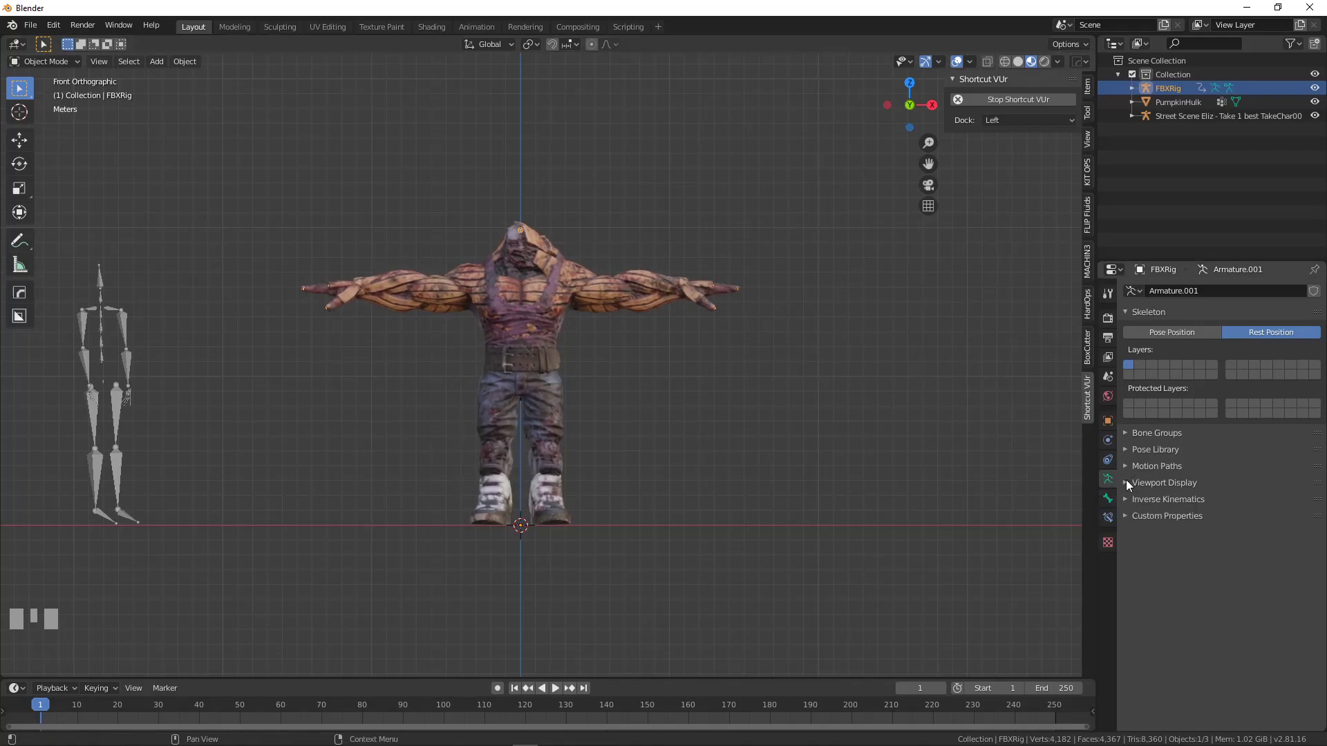
{"action": "left_click", "coordinate": [1130, 484]}
{"action": "left_click", "coordinate": [1308, 523]}
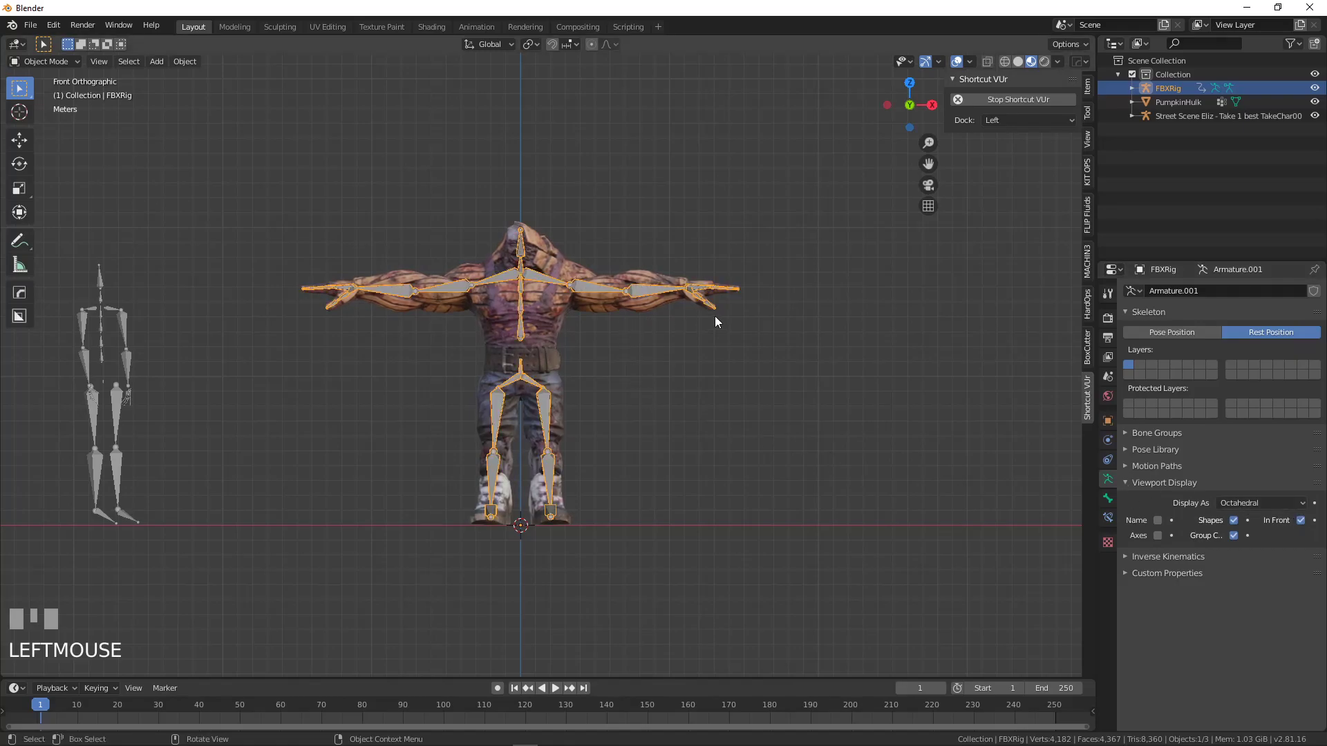
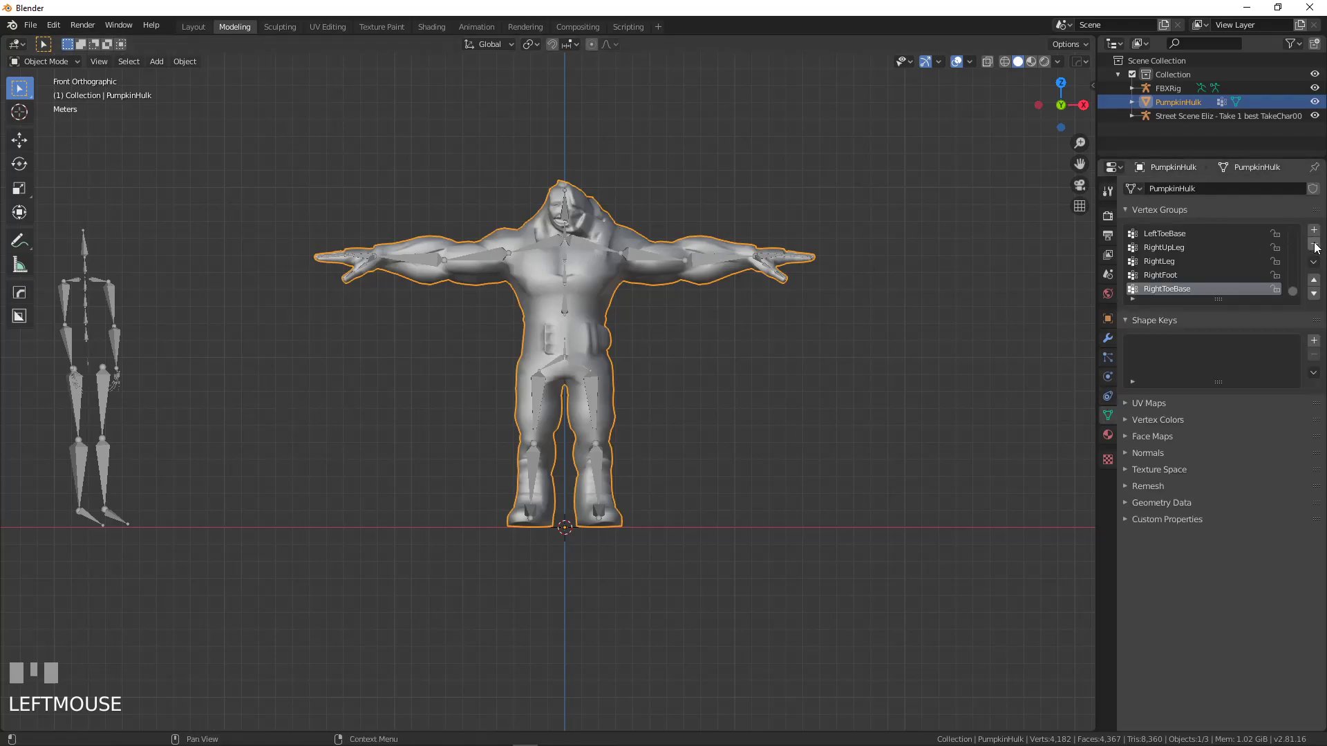
Delete PumpkinHulk's Armature modifier and vertex groups, leaving FBXRig active
{"action": "left_click_drag", "start_coordinate": [1318, 250], "coordinate": [529, 255]}
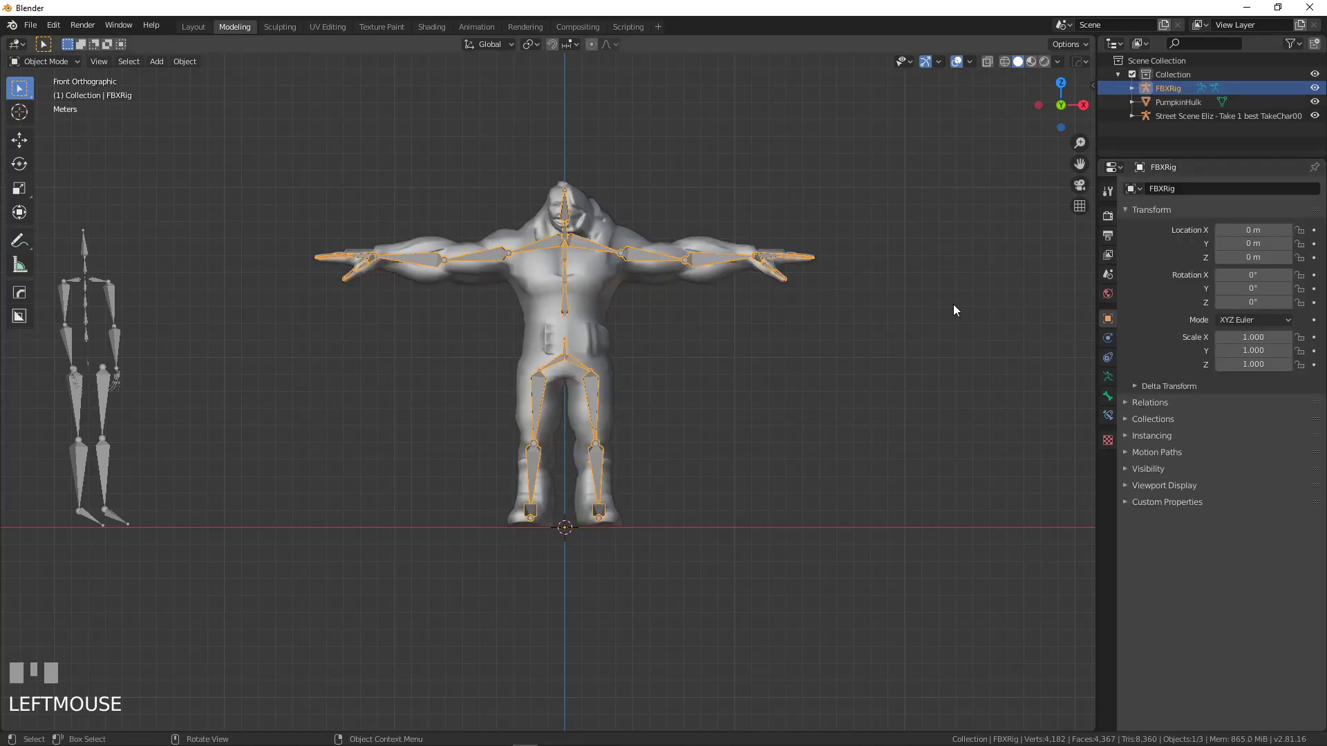
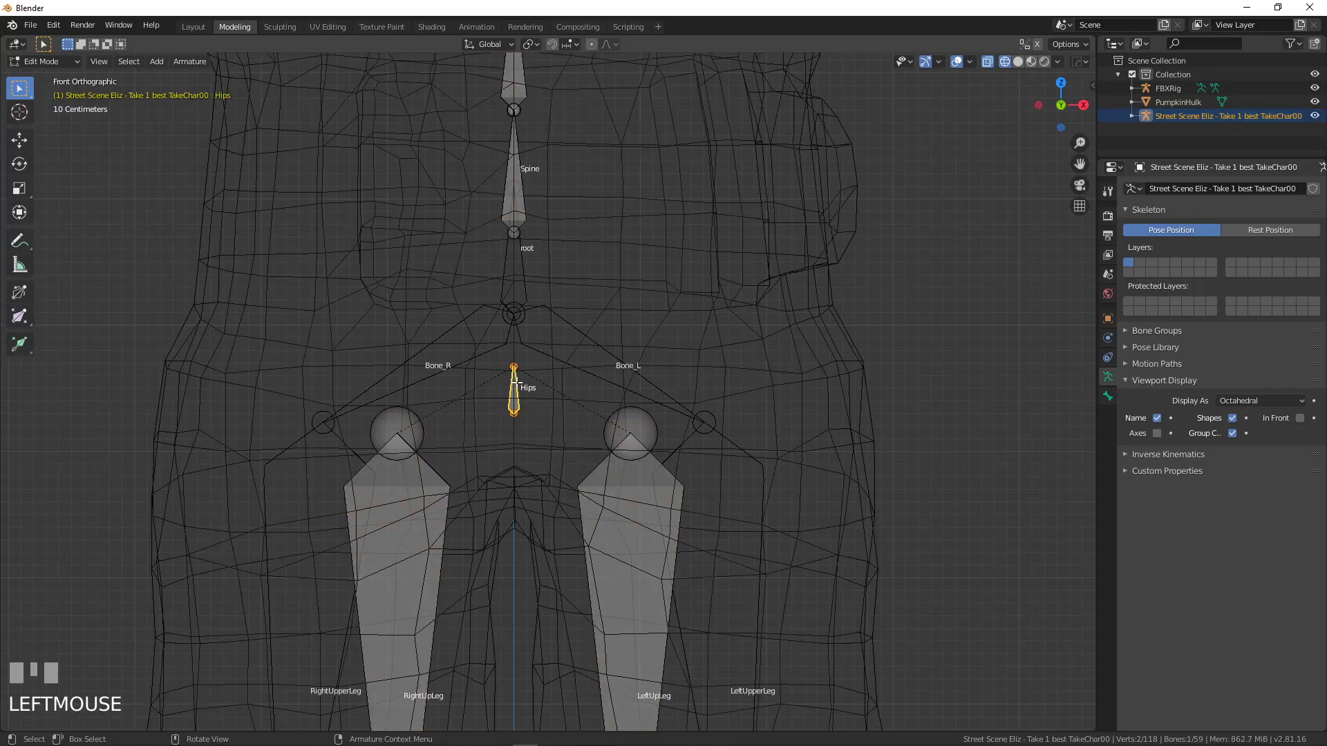
{"action": "key", "text": "g"}
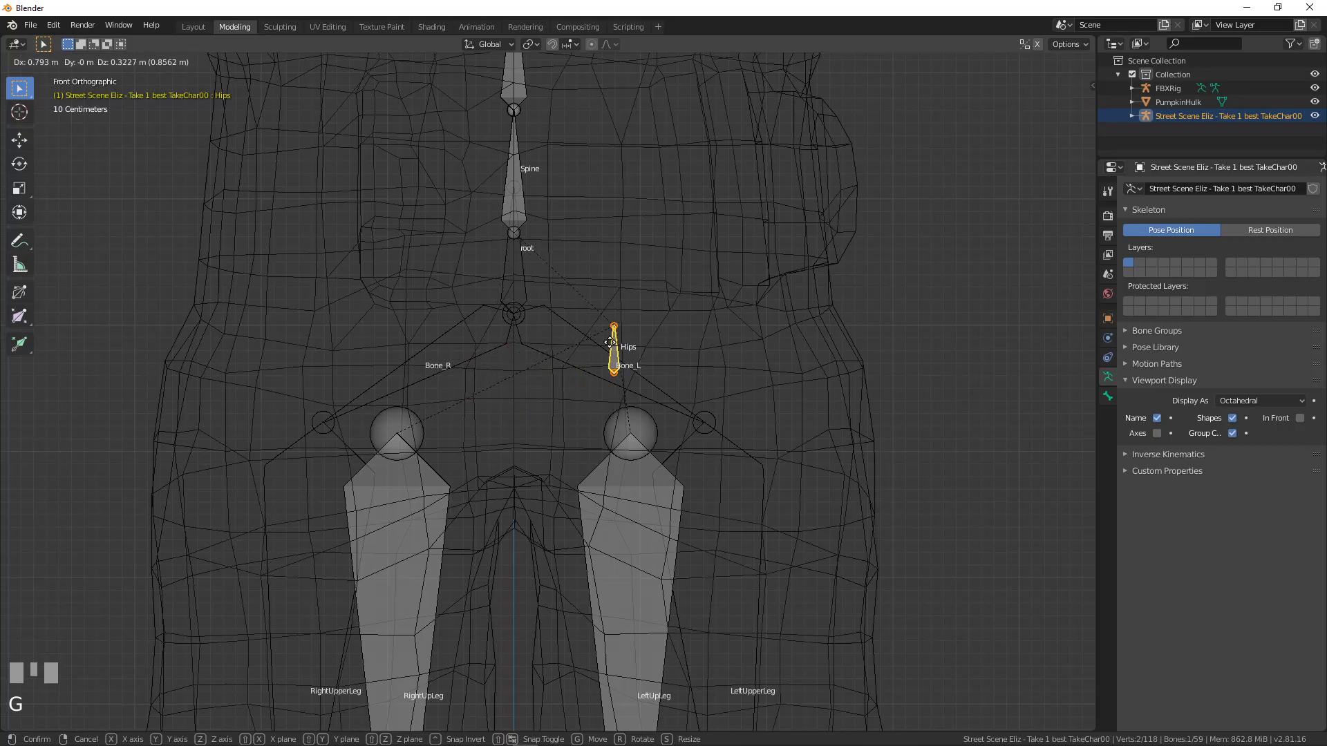
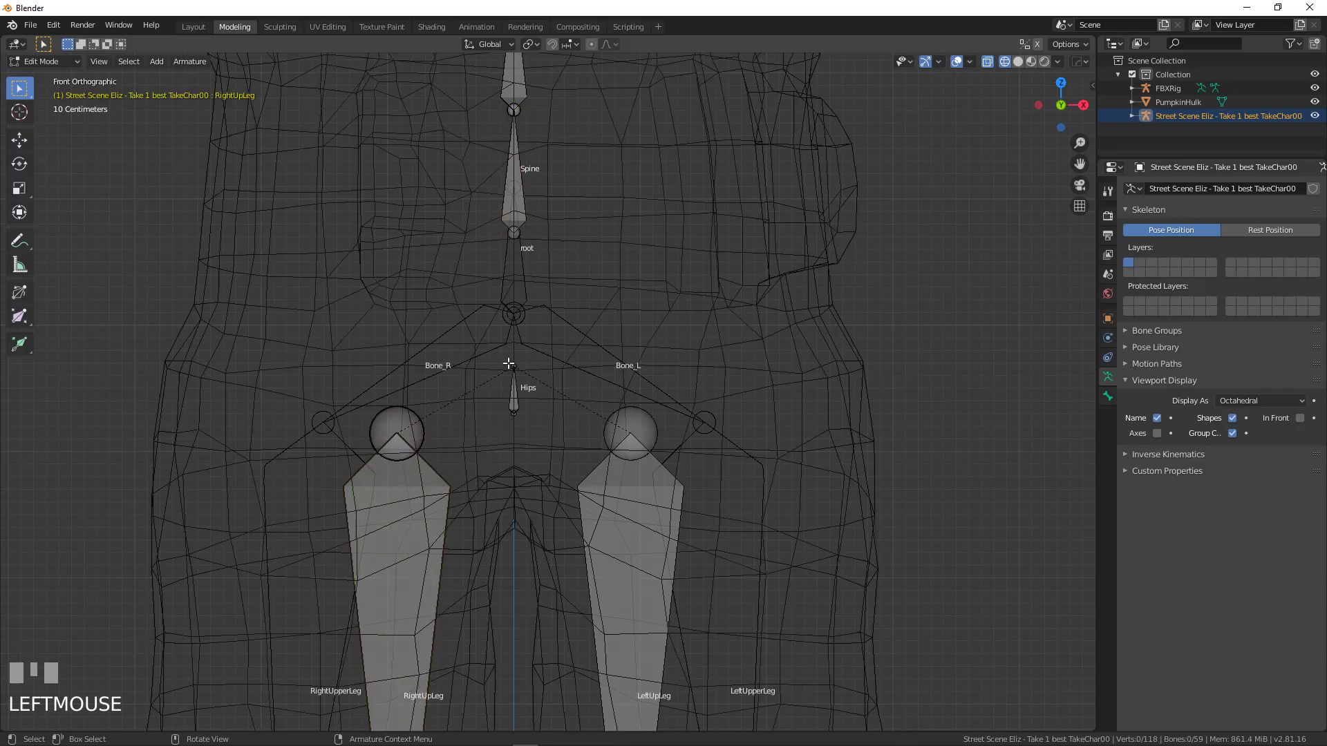
{"action": "key", "text": "Tab"}
{"action": "left_click", "coordinate": [523, 283]}
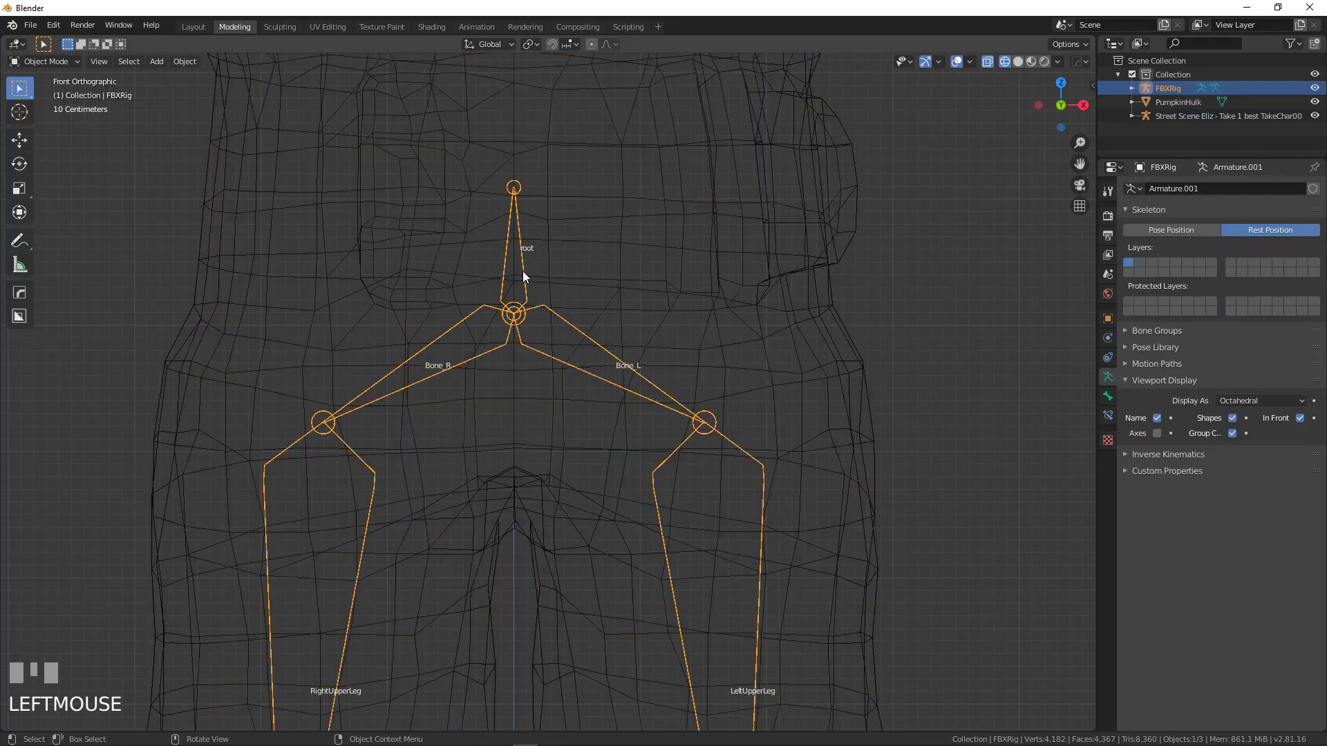
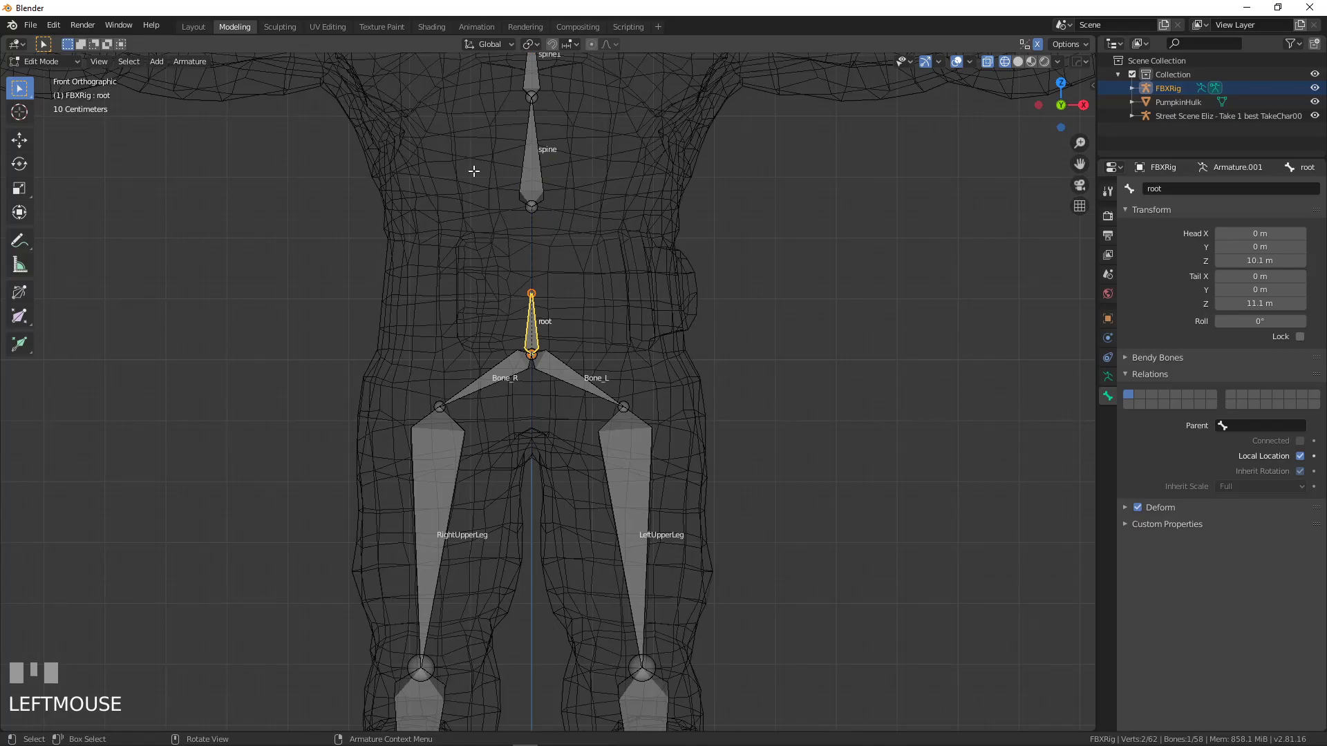
{"action": "scroll", "scroll_direction": "down", "scroll_amount": 3}
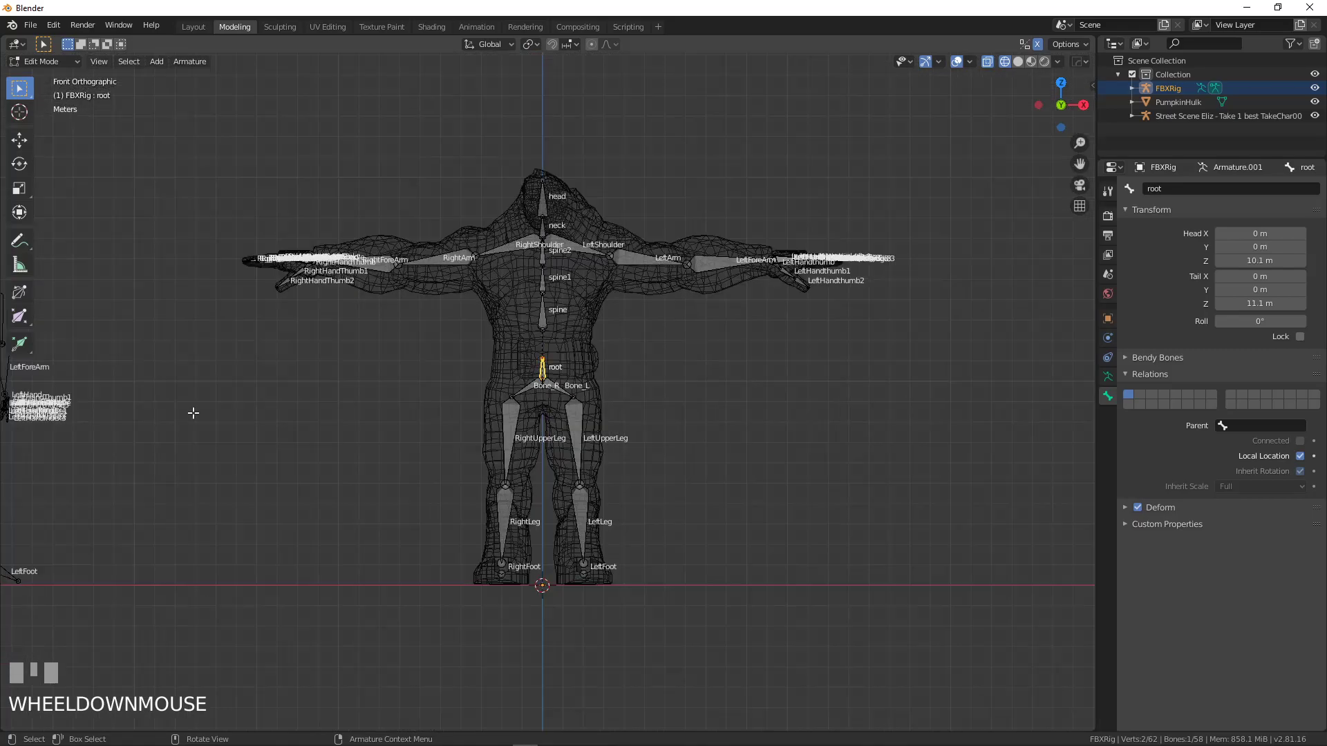
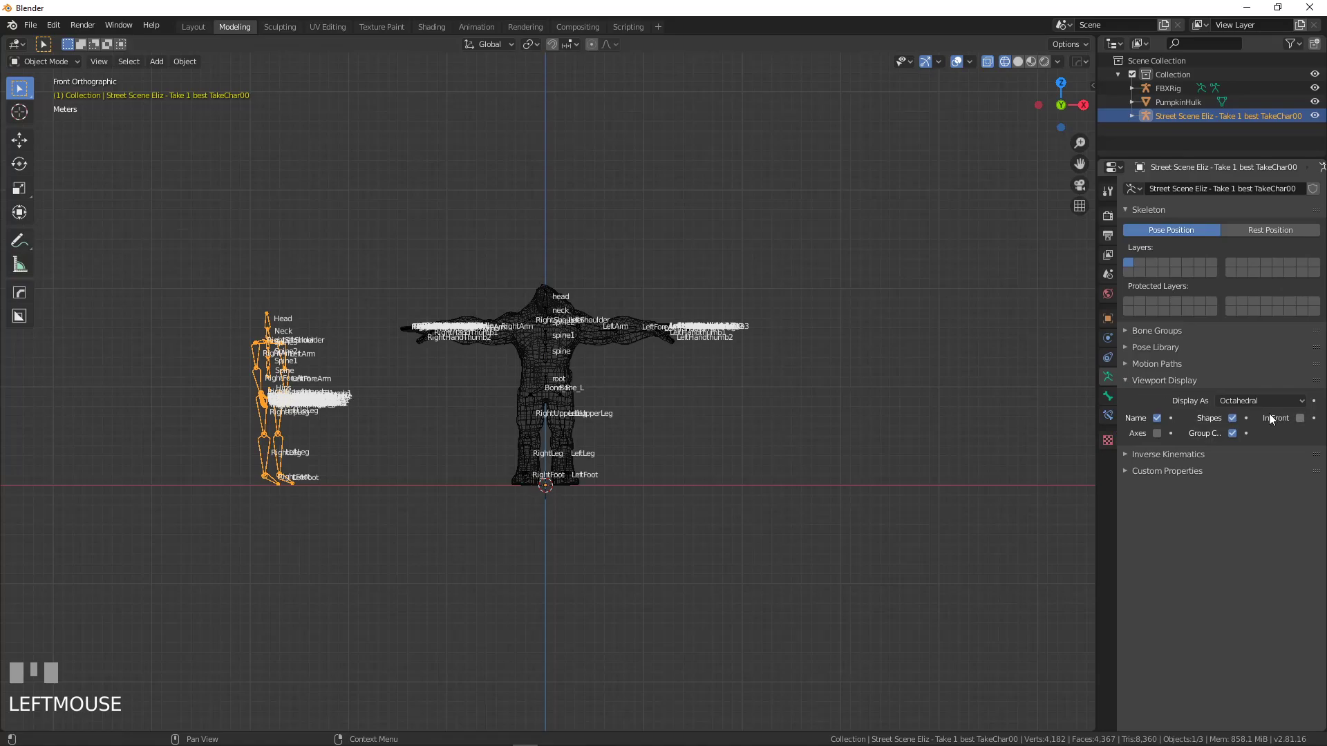
Frame the character's body in the viewport with FBXRig selected
{"action": "left_click", "coordinate": [1164, 423]}
{"action": "scroll", "scroll_direction": "up", "scroll_amount": 3}
{"action": "left_click_drag", "start_coordinate": [299, 402], "coordinate": [617, 247]}
{"action": "scroll", "scroll_direction": "up", "scroll_amount": 3}
{"action": "scroll", "scroll_direction": "up", "scroll_amount": 3}
{"action": "scroll", "scroll_direction": "up", "scroll_amount": 3}
Select FBXRig with the PumpkinHulk mesh and bring up the Ctrl+P parenting menu
{"action": "left_click", "coordinate": [617, 246]}
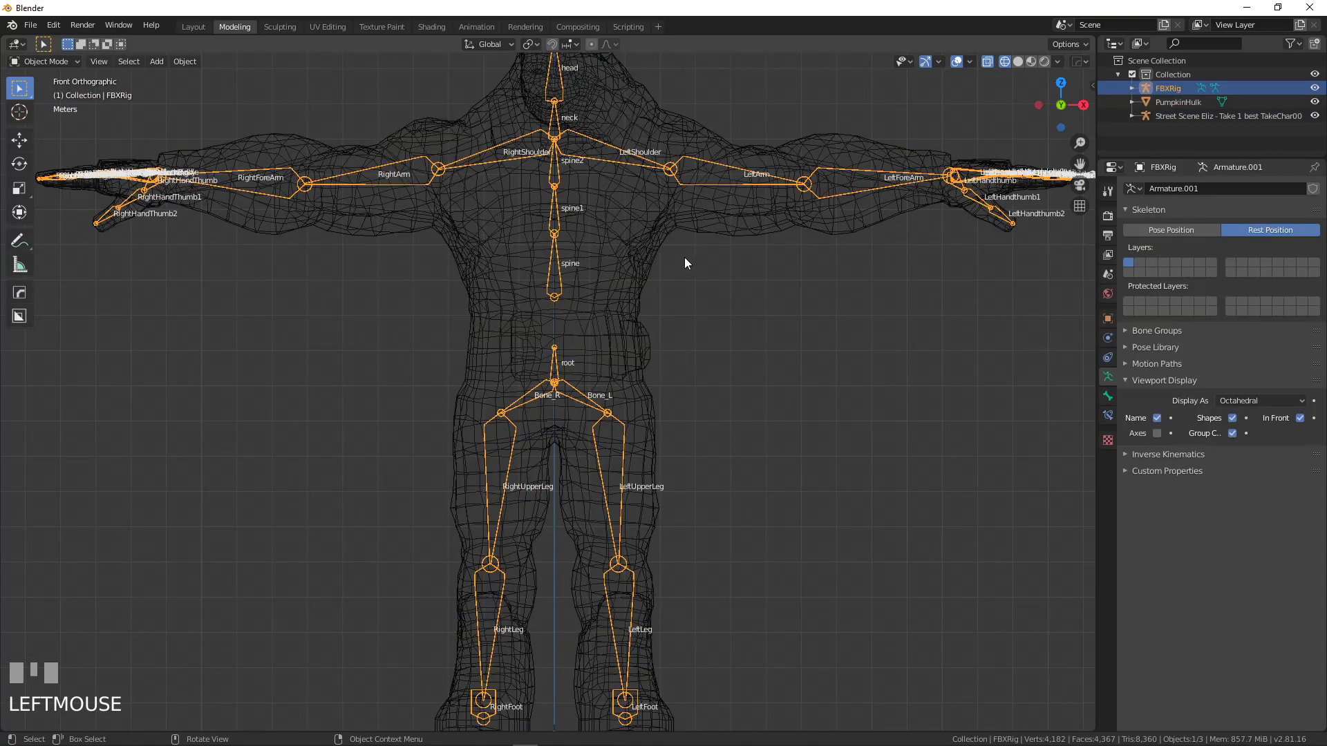
{"action": "left_click", "coordinate": [563, 219]}
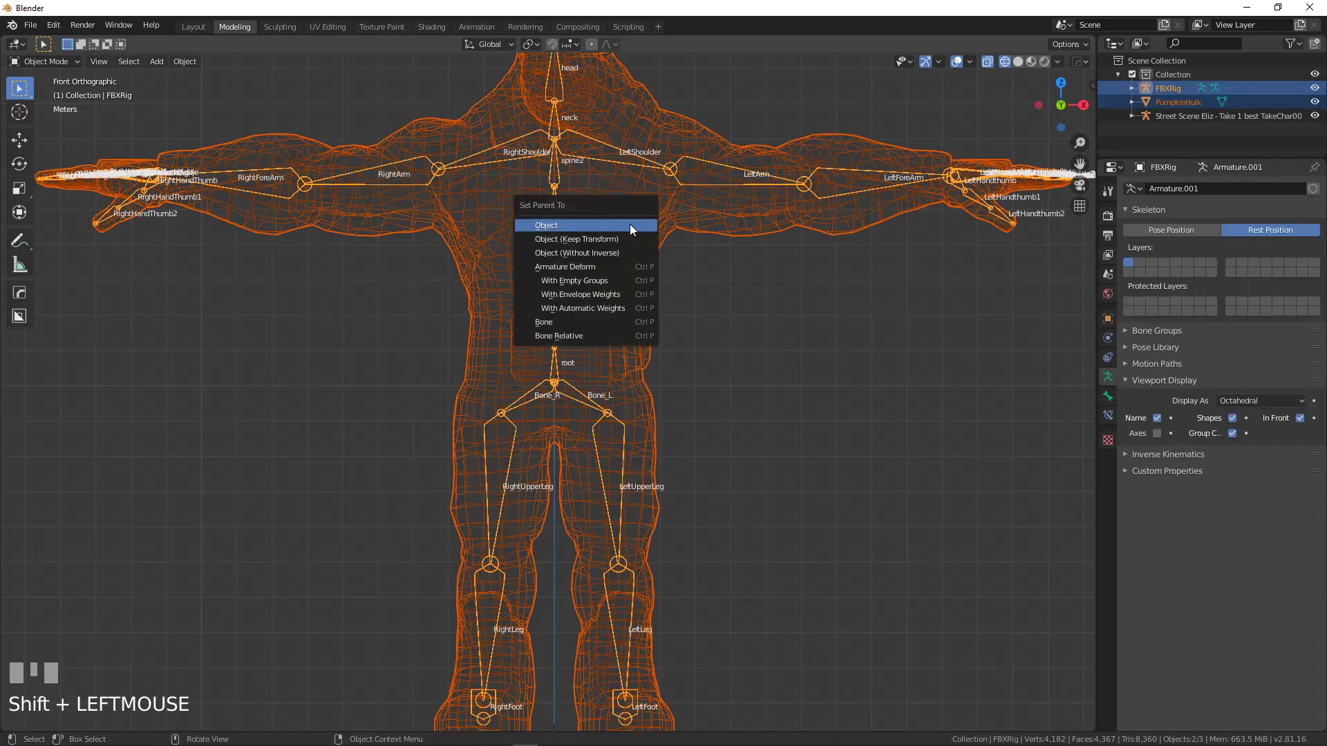
{"action": "key", "text": "ctrl+p"}
Parent PumpkinHulk to FBXRig with automatic weights and test-bend the LeftShoulder bone
{"action": "left_click", "coordinate": [595, 159]}
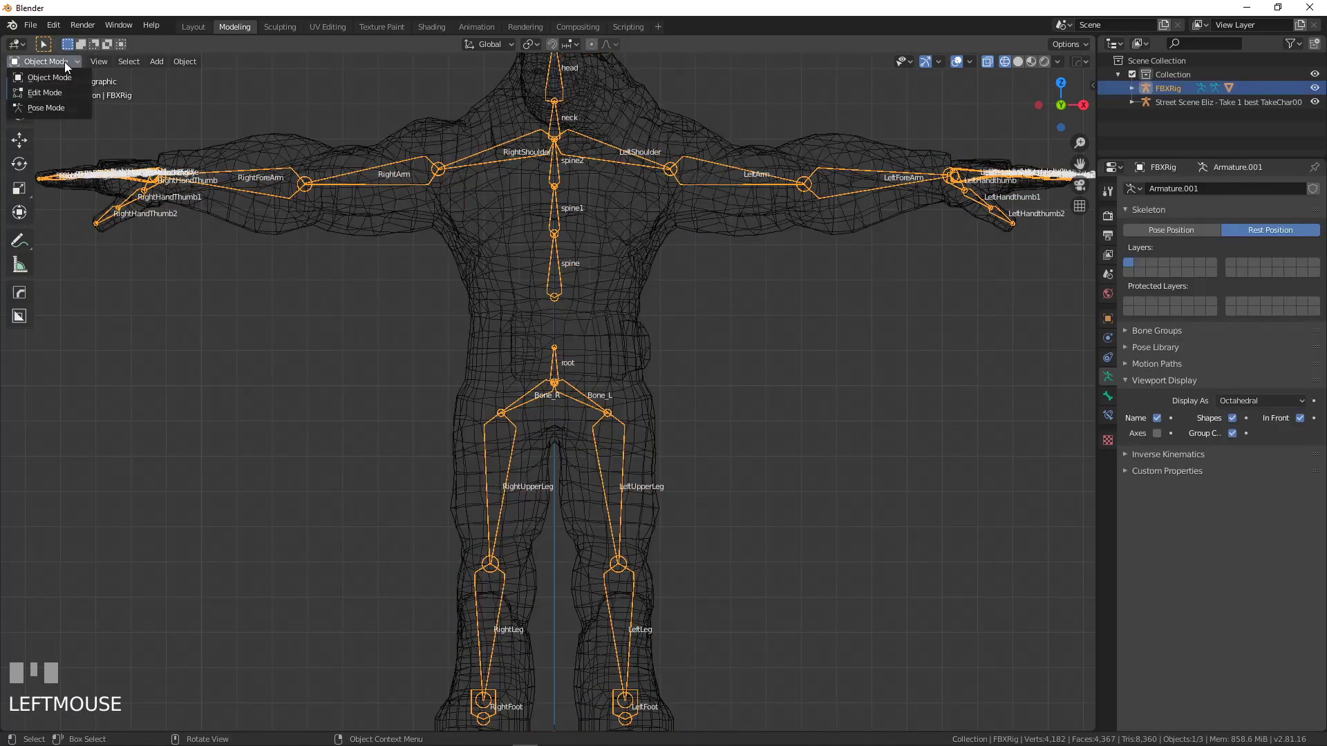
{"action": "left_click_drag", "start_coordinate": [63, 107], "coordinate": [616, 151]}
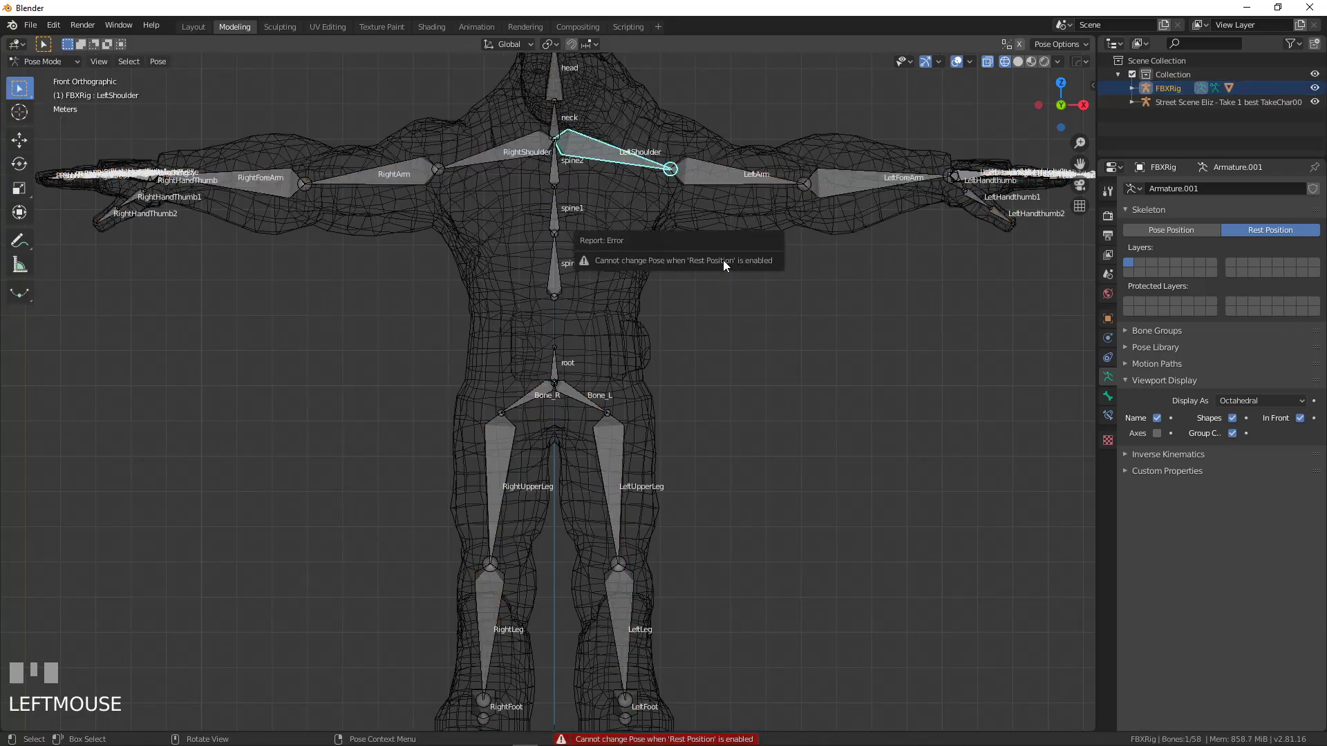
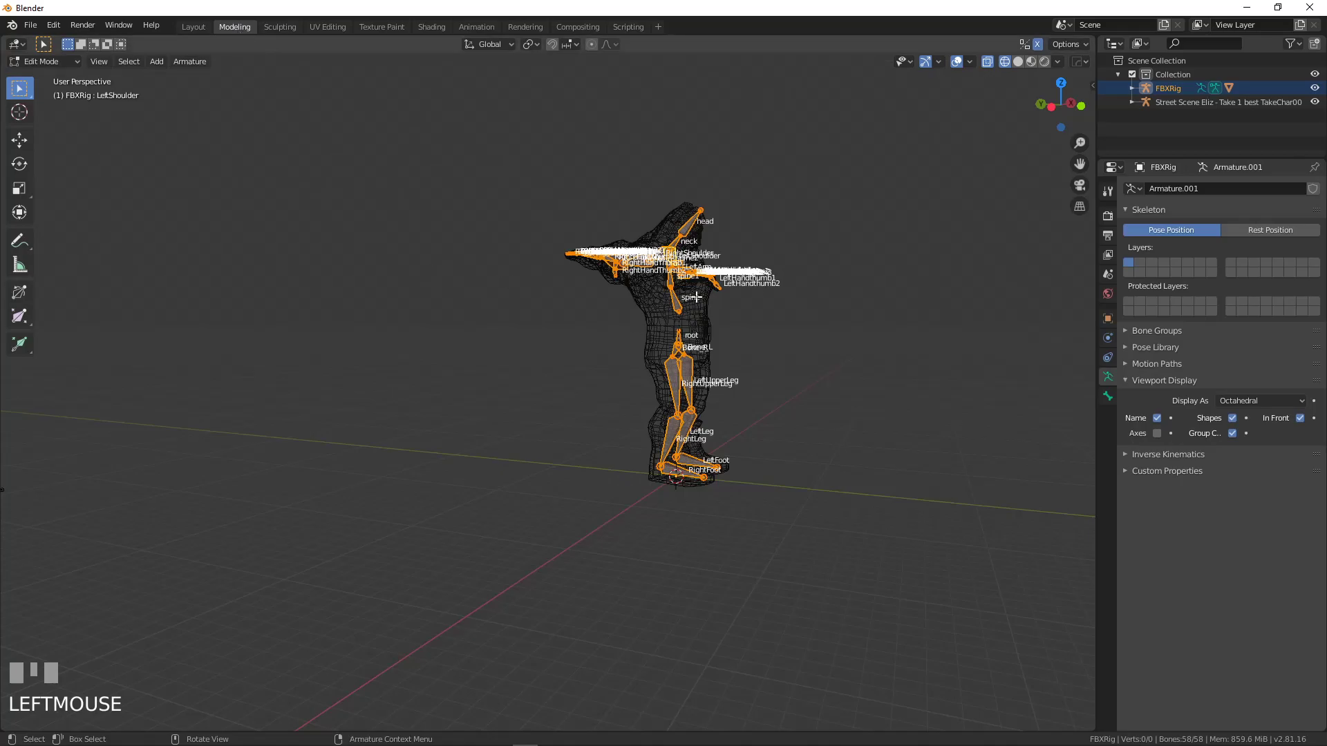
{"action": "key", "text": "Tab"}
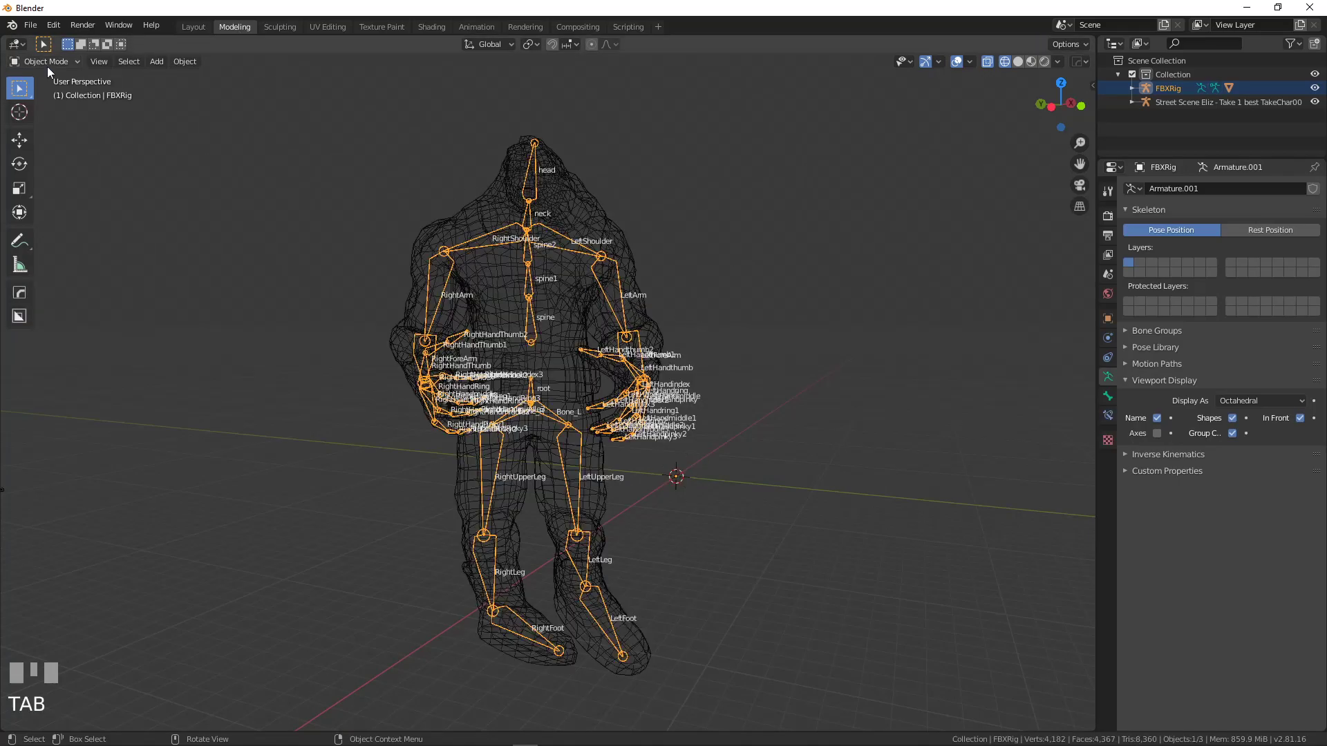
{"action": "left_click_drag", "start_coordinate": [54, 119], "coordinate": [685, 300]}
Clear the armature's rotation and location back to the T-pose, viewed from the front
{"action": "key", "text": "alt+r"}
{"action": "key", "text": "alt+g"}
{"action": "key", "text": "KP_1"}
{"action": "left_click_drag", "start_coordinate": [685, 300], "coordinate": [68, 93]}
{"action": "scroll", "scroll_direction": "up", "scroll_amount": 3}
Return FBXRig to object mode and centre the T-posed character in front view
{"action": "key", "text": "Tab"}
{"action": "left_click_drag", "start_coordinate": [68, 93], "coordinate": [394, 239]}
{"action": "left_click_drag", "start_coordinate": [395, 239], "coordinate": [532, 305]}
{"action": "key", "text": "KP_1"}
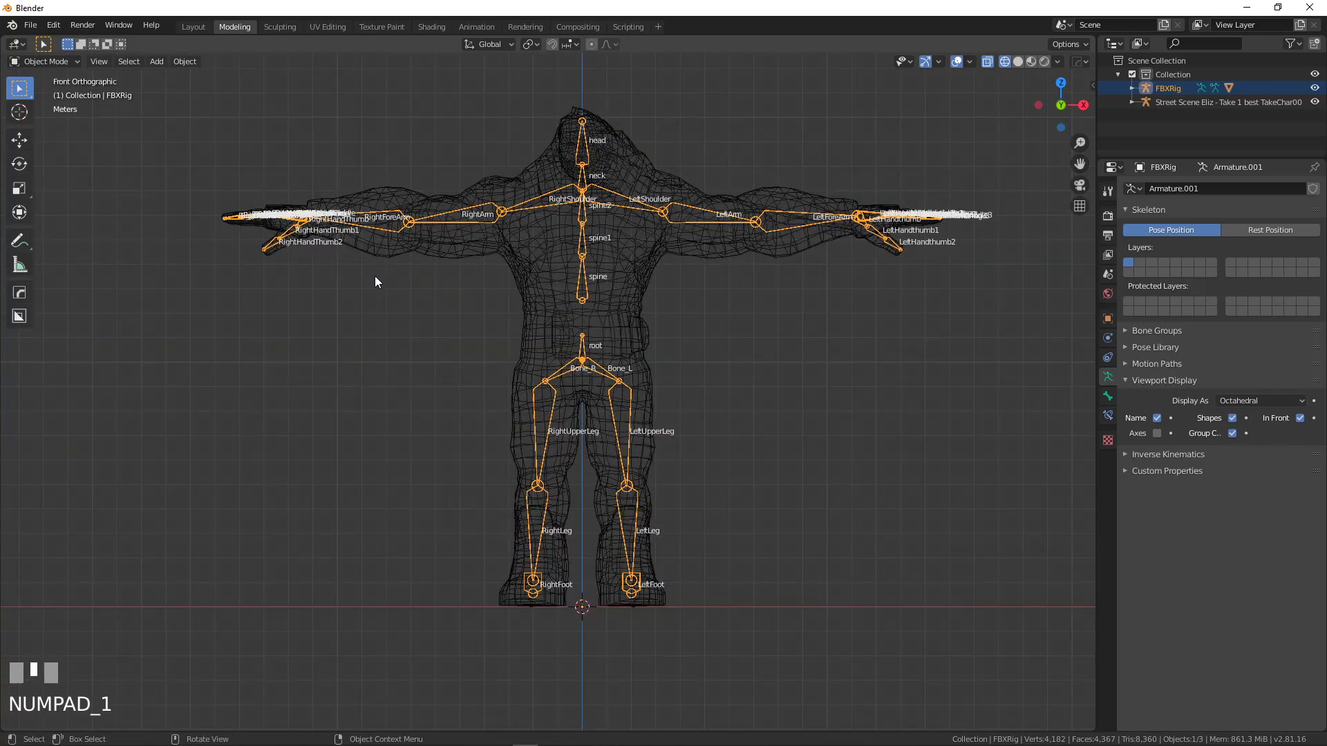
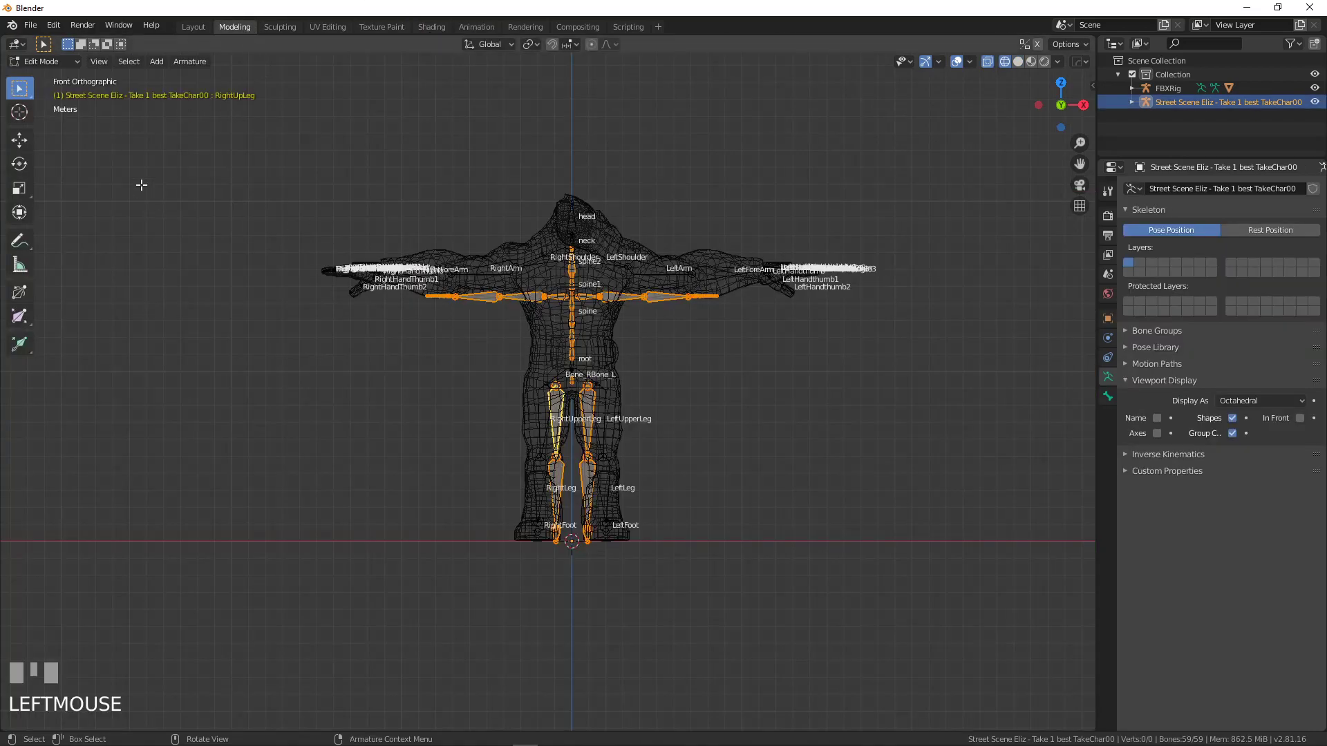
{"action": "left_click_drag", "start_coordinate": [49, 83], "coordinate": [985, 140]}
{"action": "key", "text": "n"}
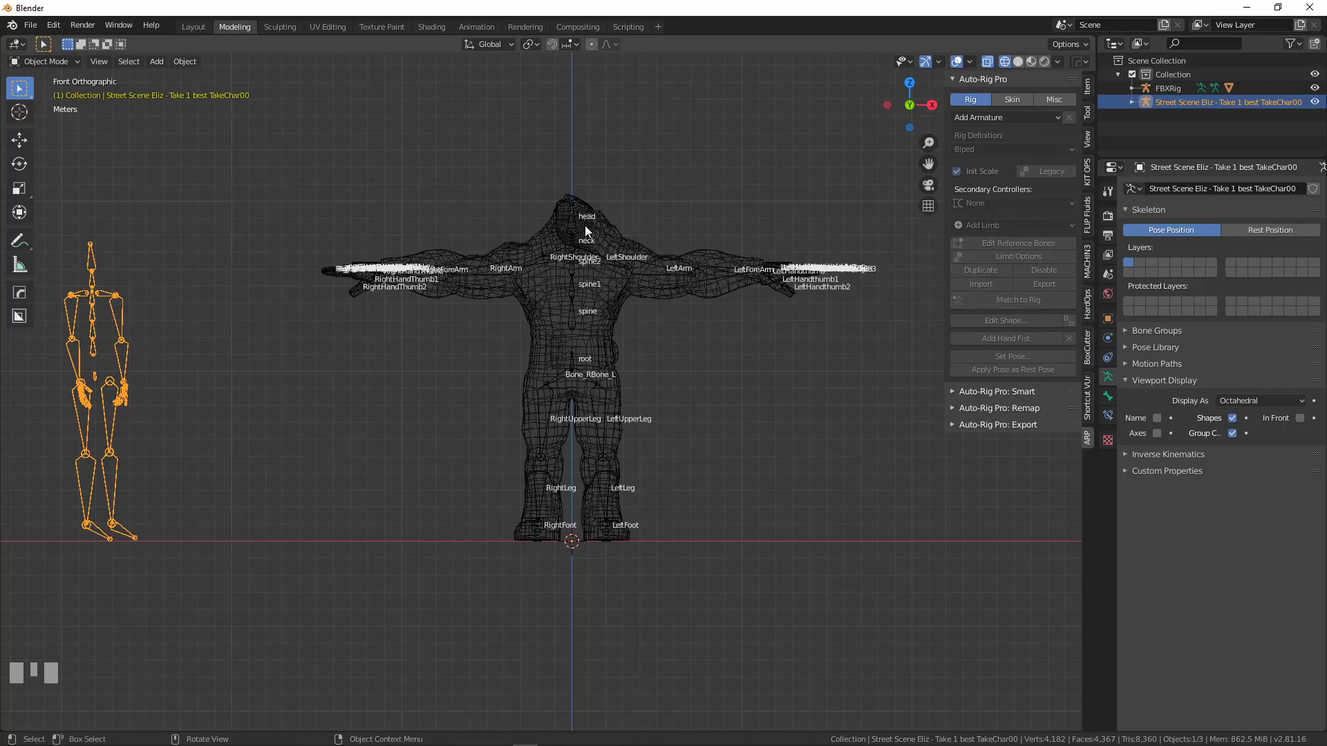
Expand Auto-Rig Pro: Remap in the ARP sidebar with no source or target set yet
{"action": "left_click", "coordinate": [596, 229]}
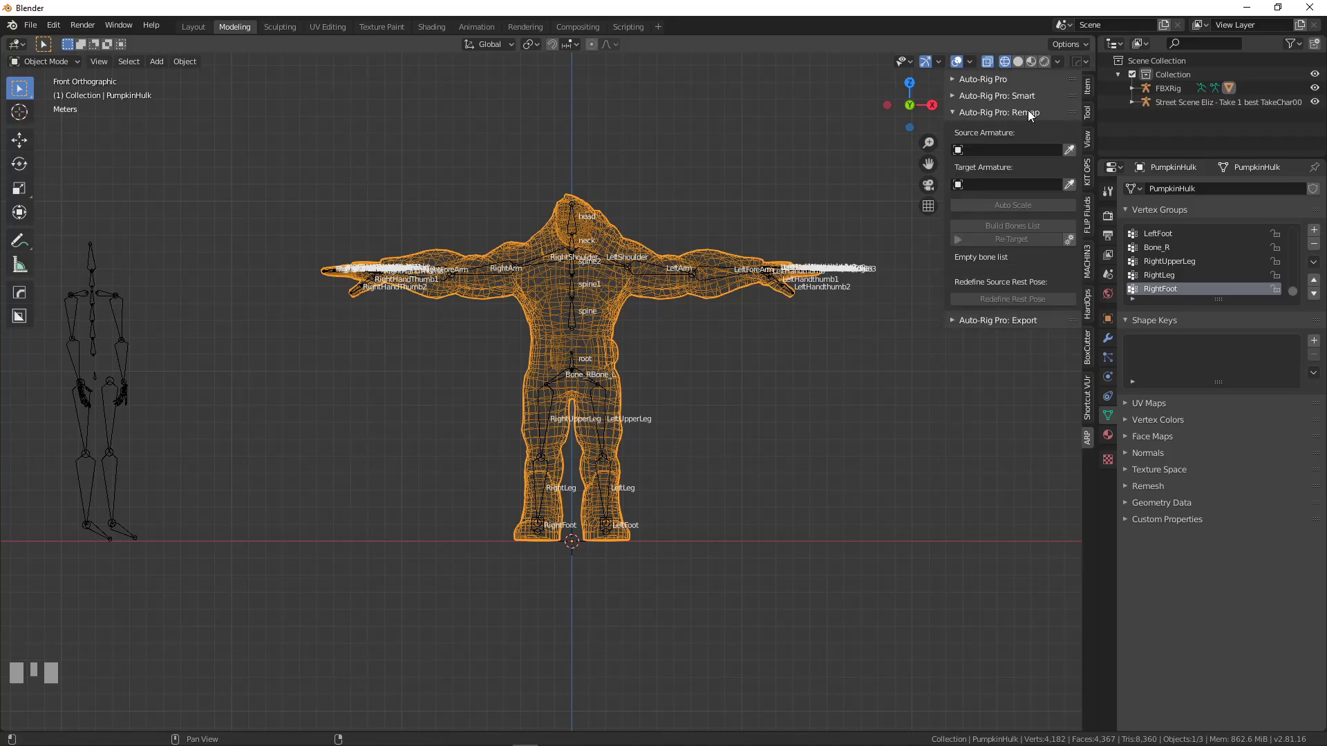
Map the Street Scene Eliz source onto FBXRig and build the bones list, widening the panel
{"action": "left_click", "coordinate": [875, 244]}
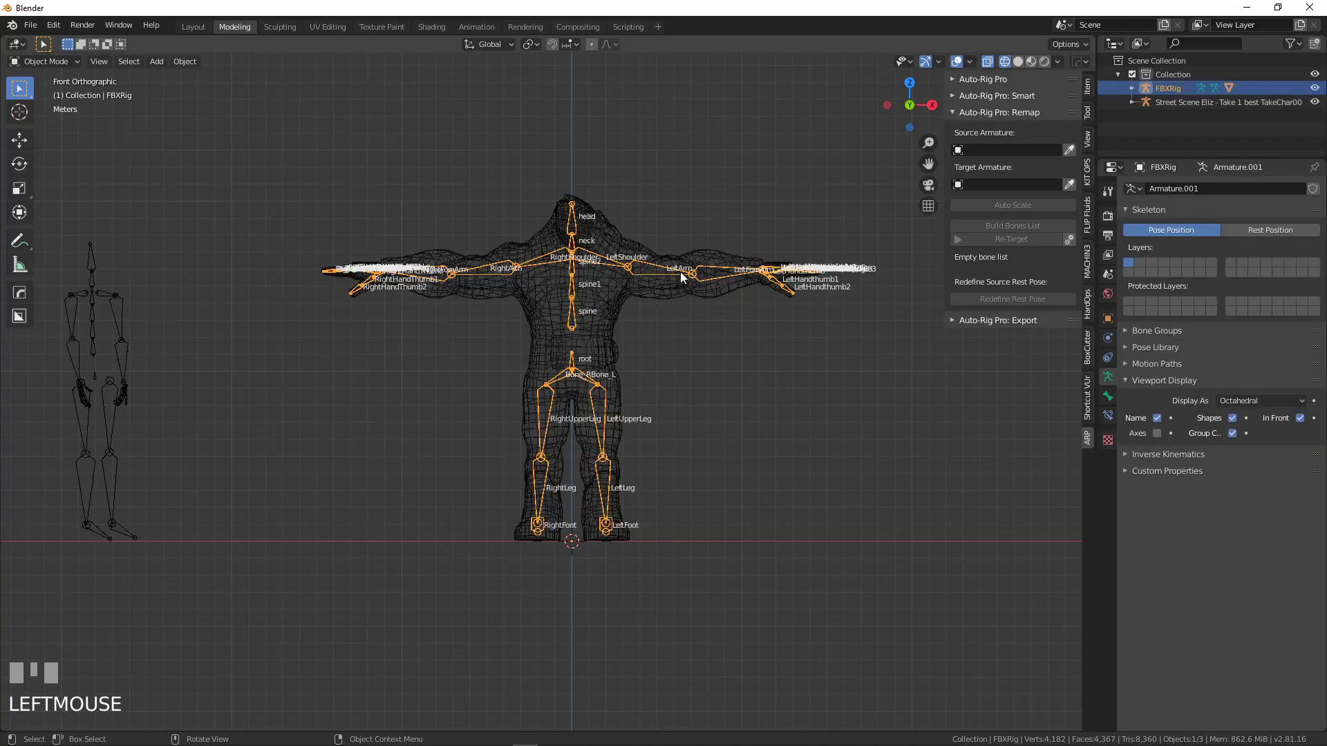
{"action": "left_click_drag", "start_coordinate": [1073, 191], "coordinate": [113, 311]}
Scroll the remap bone list down to reach the remaining source-target bone pairs
{"action": "left_click_drag", "start_coordinate": [1073, 154], "coordinate": [1061, 631]}
{"action": "key", "text": "o"}
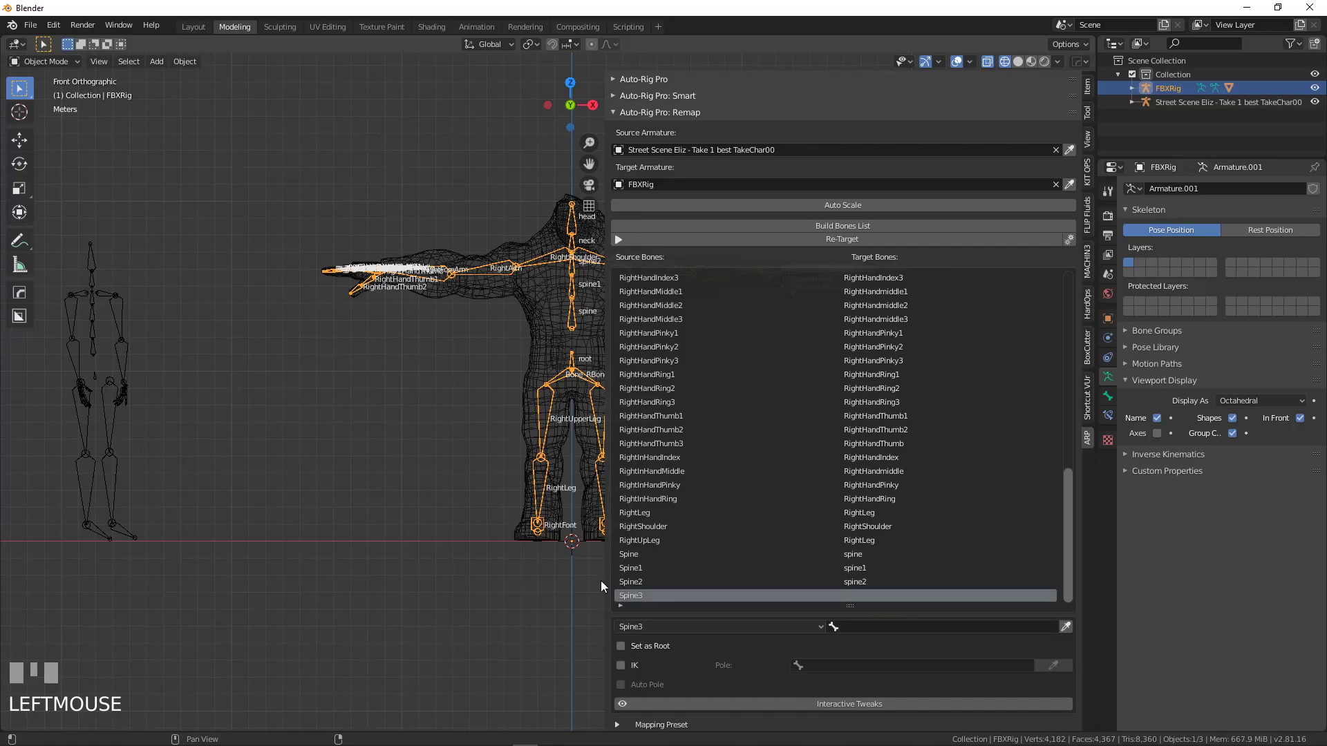
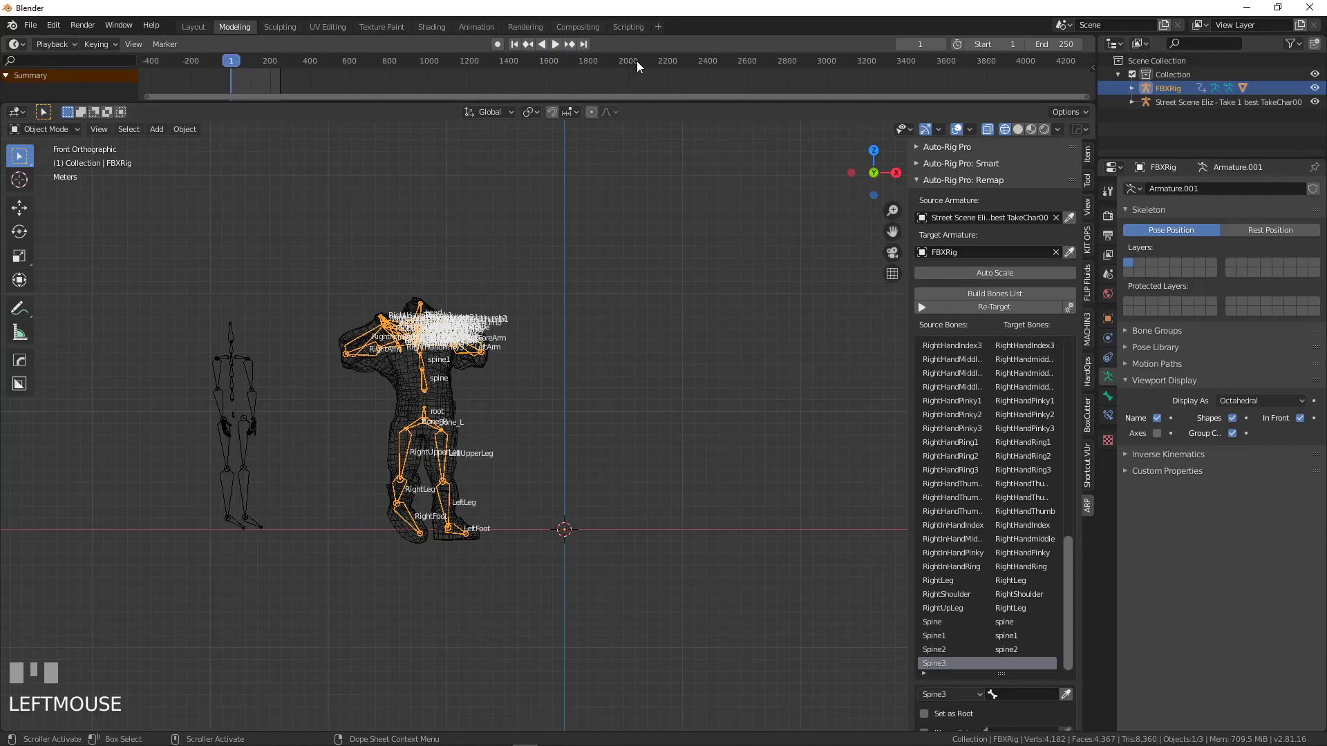
Scrub to frame 2323 and turn off In Front so bones stop drawing over the mesh
{"action": "left_click_drag", "start_coordinate": [639, 65], "coordinate": [1053, 136]}
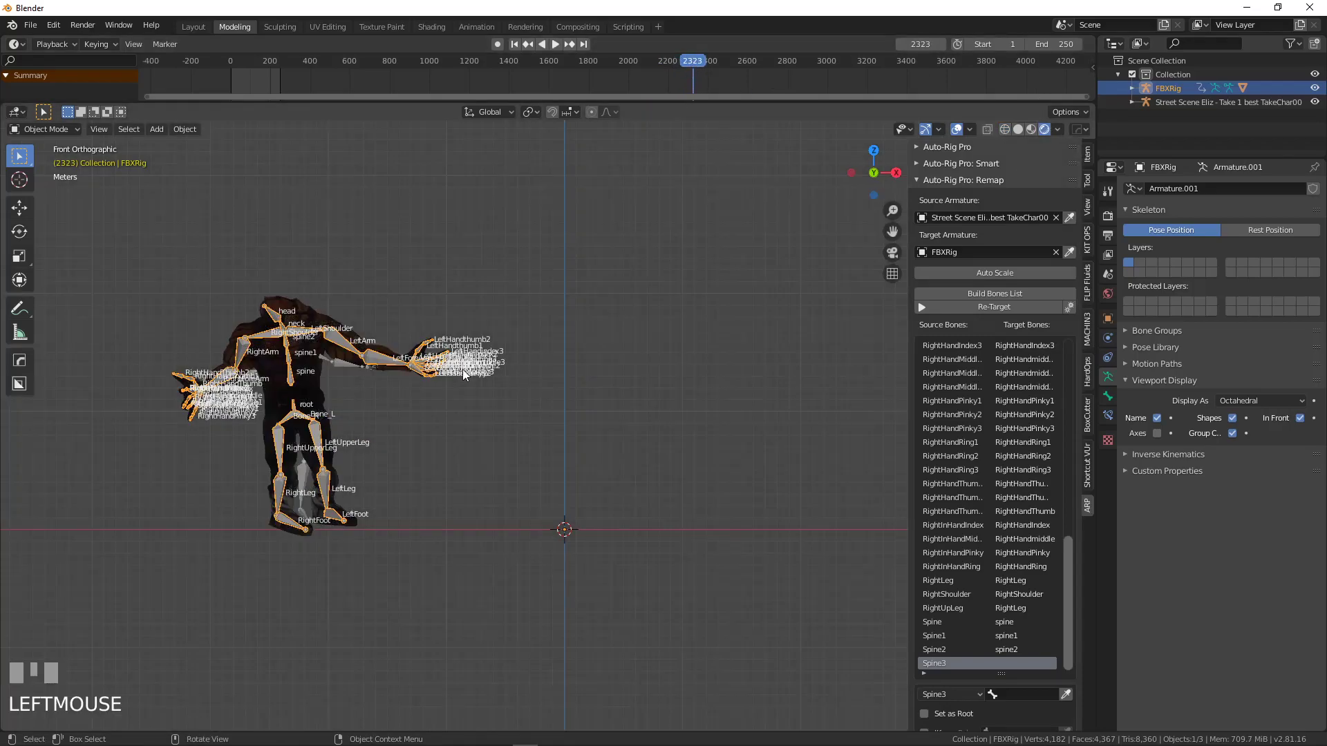
{"action": "left_click", "coordinate": [1306, 423]}
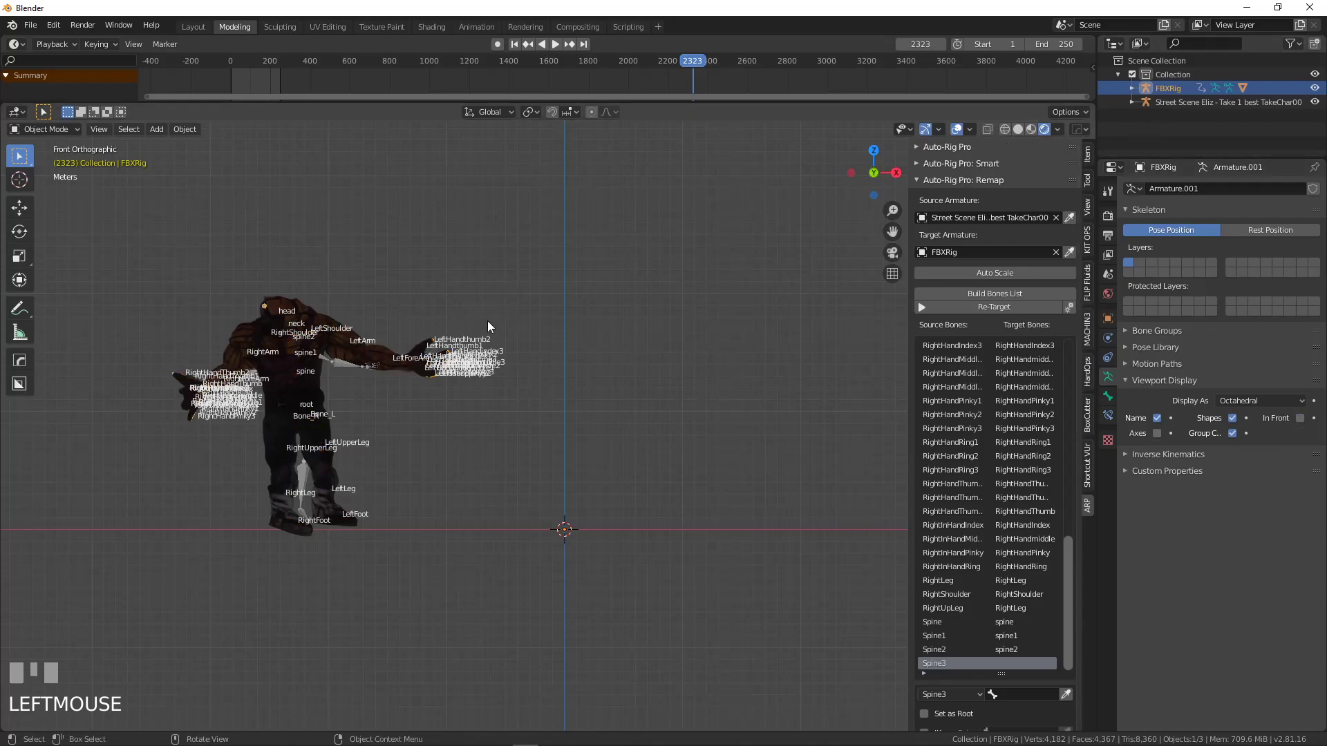
Turn off the Names option so bone name labels no longer show in the viewport
{"action": "left_click_drag", "start_coordinate": [402, 331], "coordinate": [1164, 425]}
{"action": "left_click", "coordinate": [1165, 425]}
Orbit around the character to review the retargeted pose, then return to front view
{"action": "scroll", "scroll_direction": "up", "scroll_amount": 3}
{"action": "left_click_drag", "start_coordinate": [517, 423], "coordinate": [680, 65]}
{"action": "scroll", "scroll_direction": "down", "scroll_amount": 3}
{"action": "left_click_drag", "start_coordinate": [680, 65], "coordinate": [612, 311]}
{"action": "left_click_drag", "start_coordinate": [612, 311], "coordinate": [650, 63]}
{"action": "left_click_drag", "start_coordinate": [651, 63], "coordinate": [517, 342]}
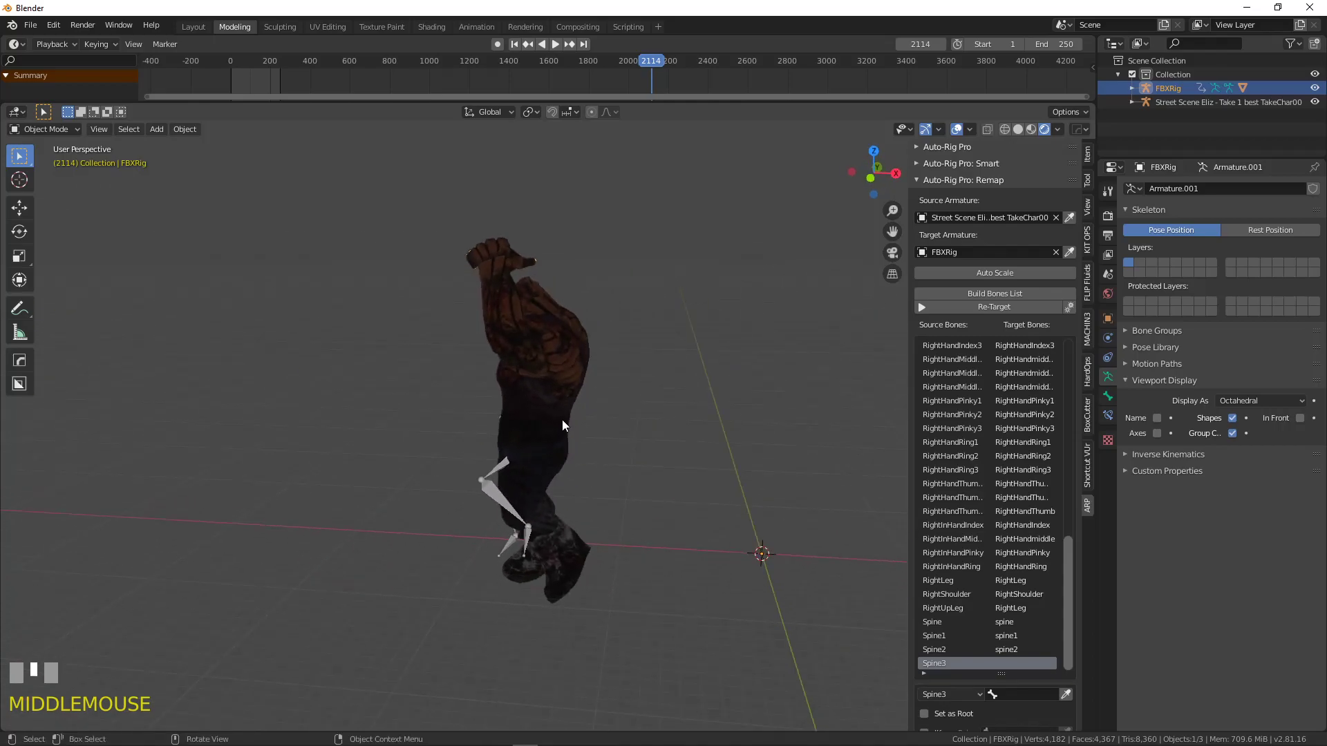
{"action": "key", "text": "KP_1"}
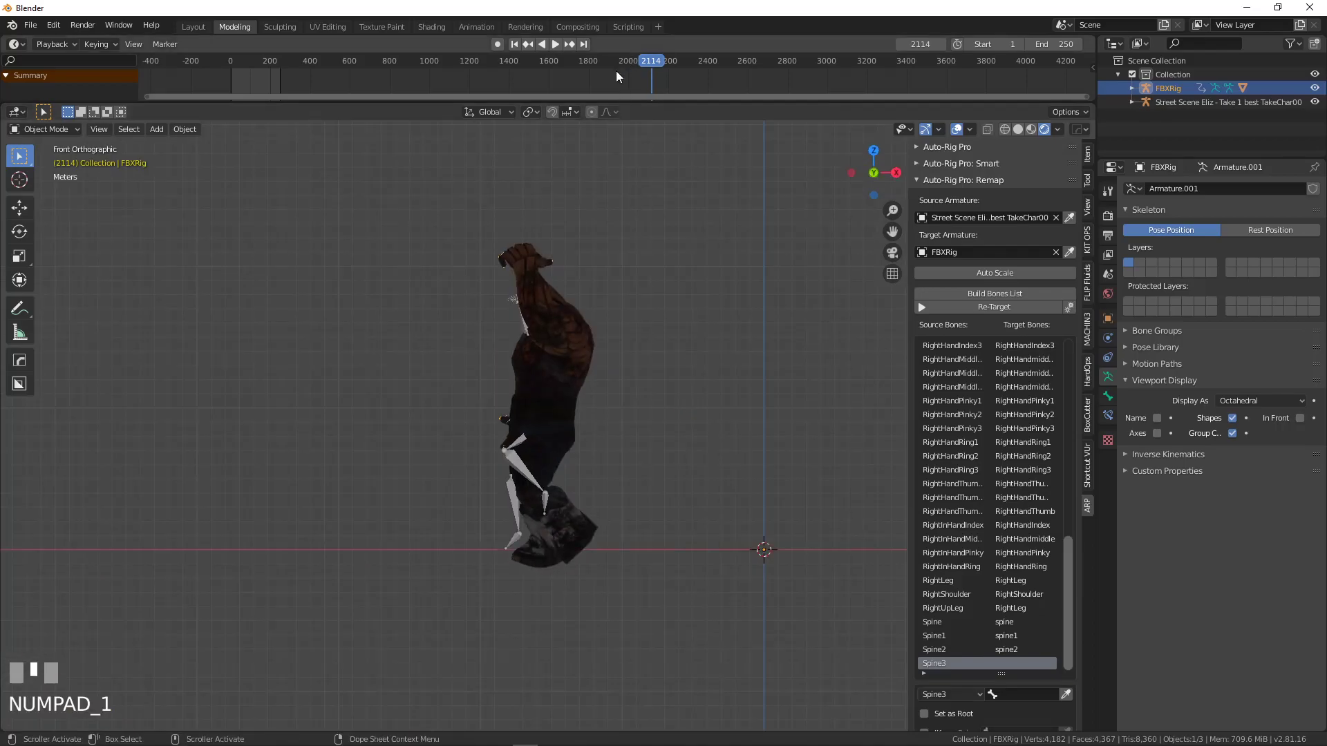